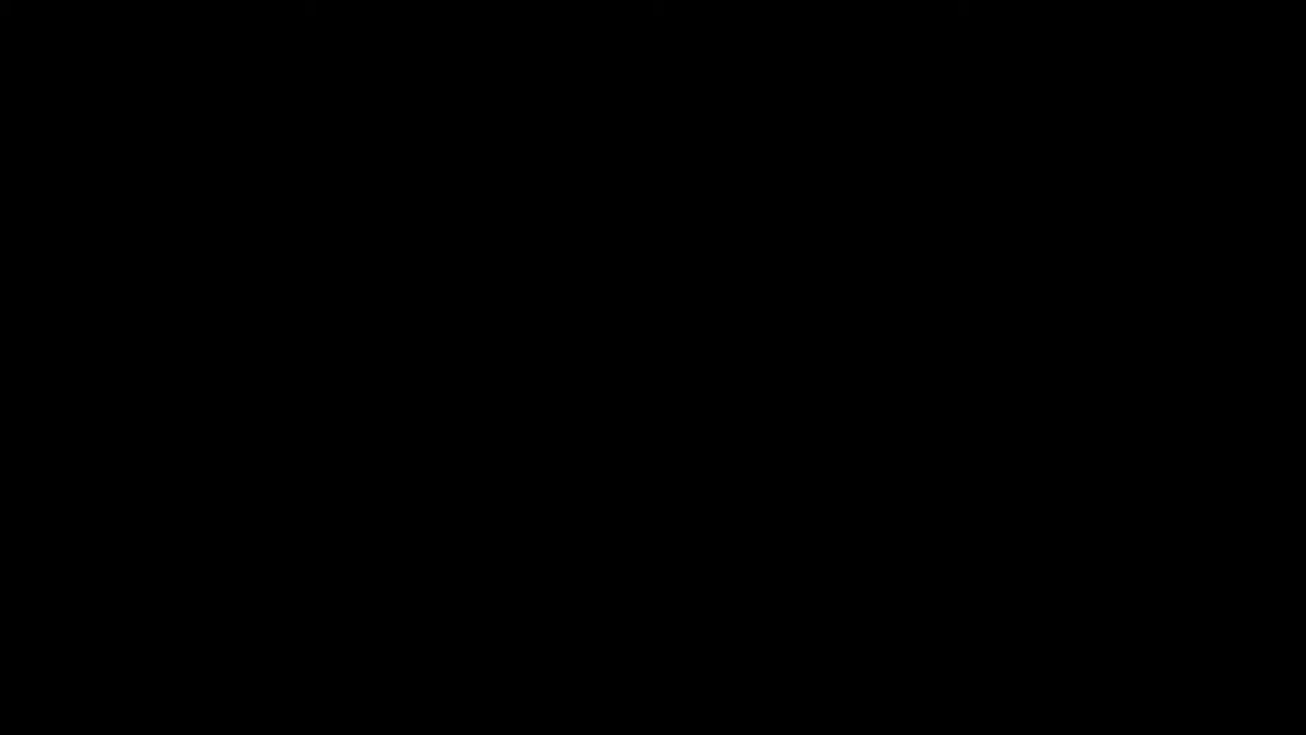
# Replace the metrics preview text with the letters A b c d e
pyautogui.click(615, 17)
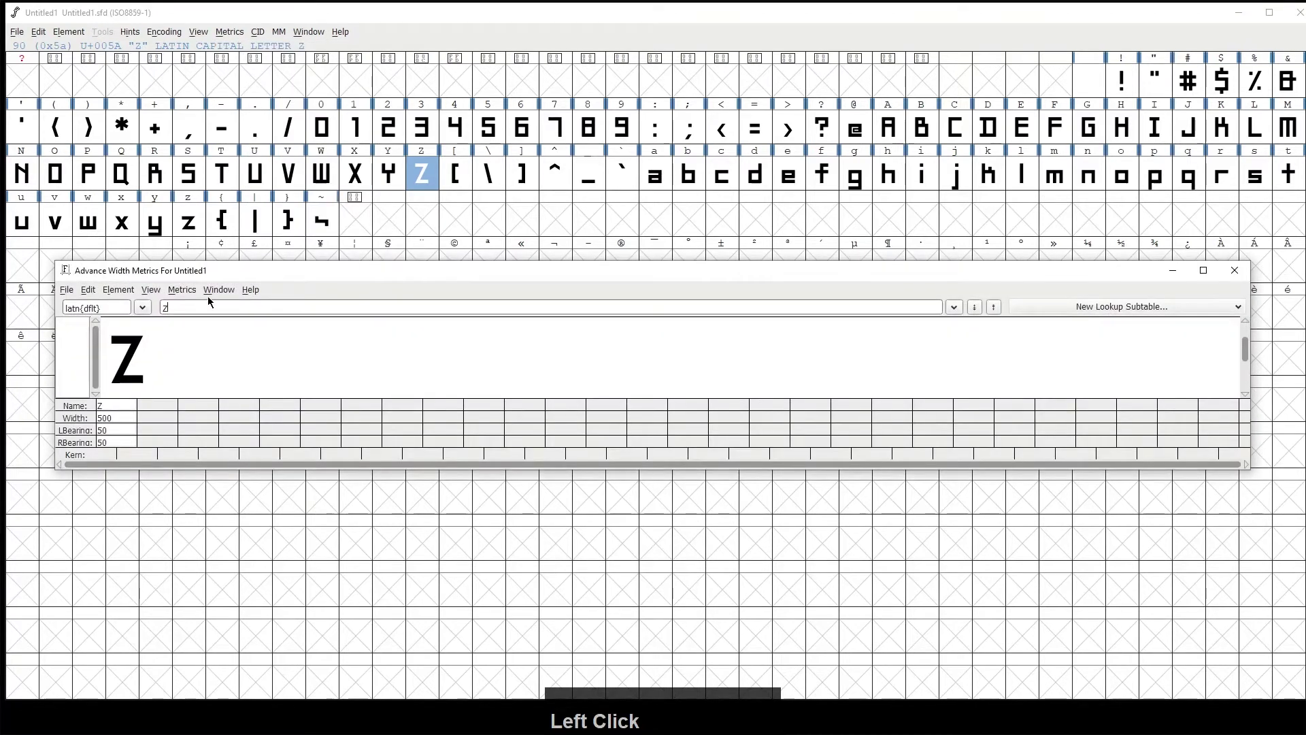
pyautogui.press('shift+a')
pyautogui.press('b')
pyautogui.write('cd')
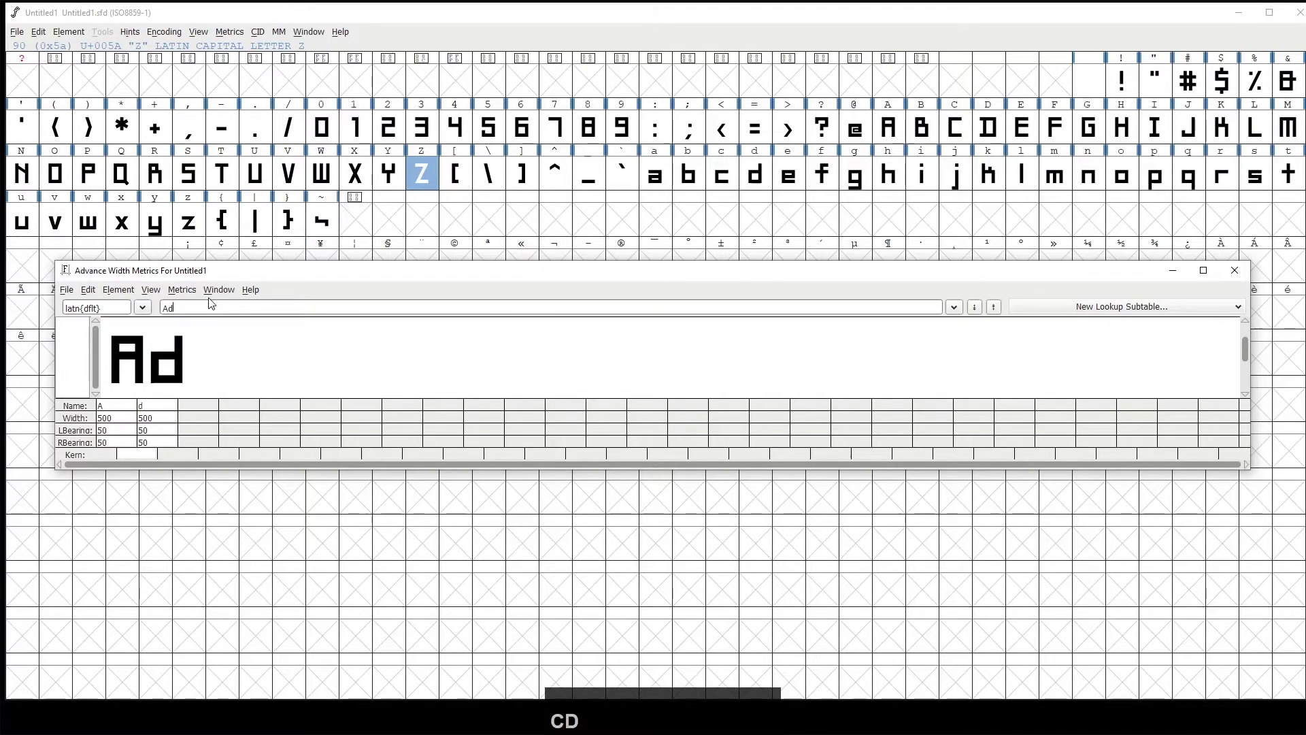
pyautogui.write('e')
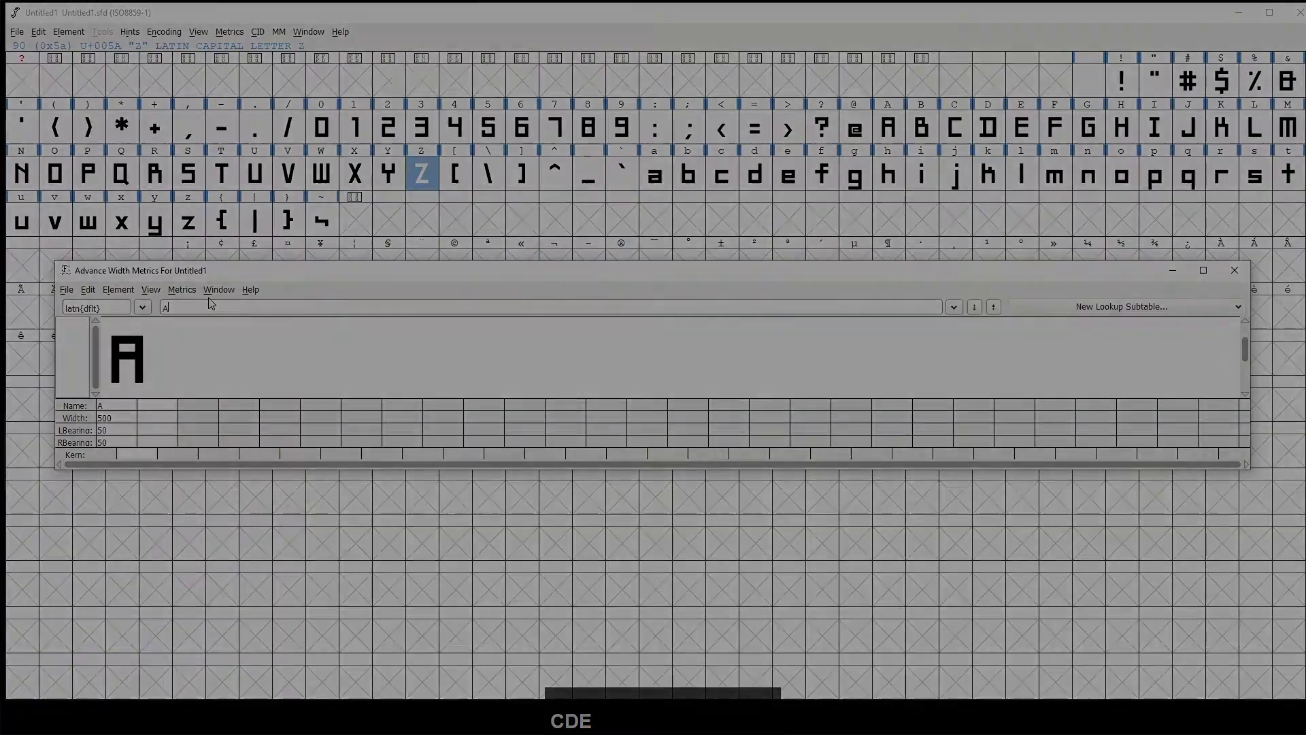
# Preview V followed by lowercase letters, building the string Va, Val, Value
pyautogui.press('shift+v')
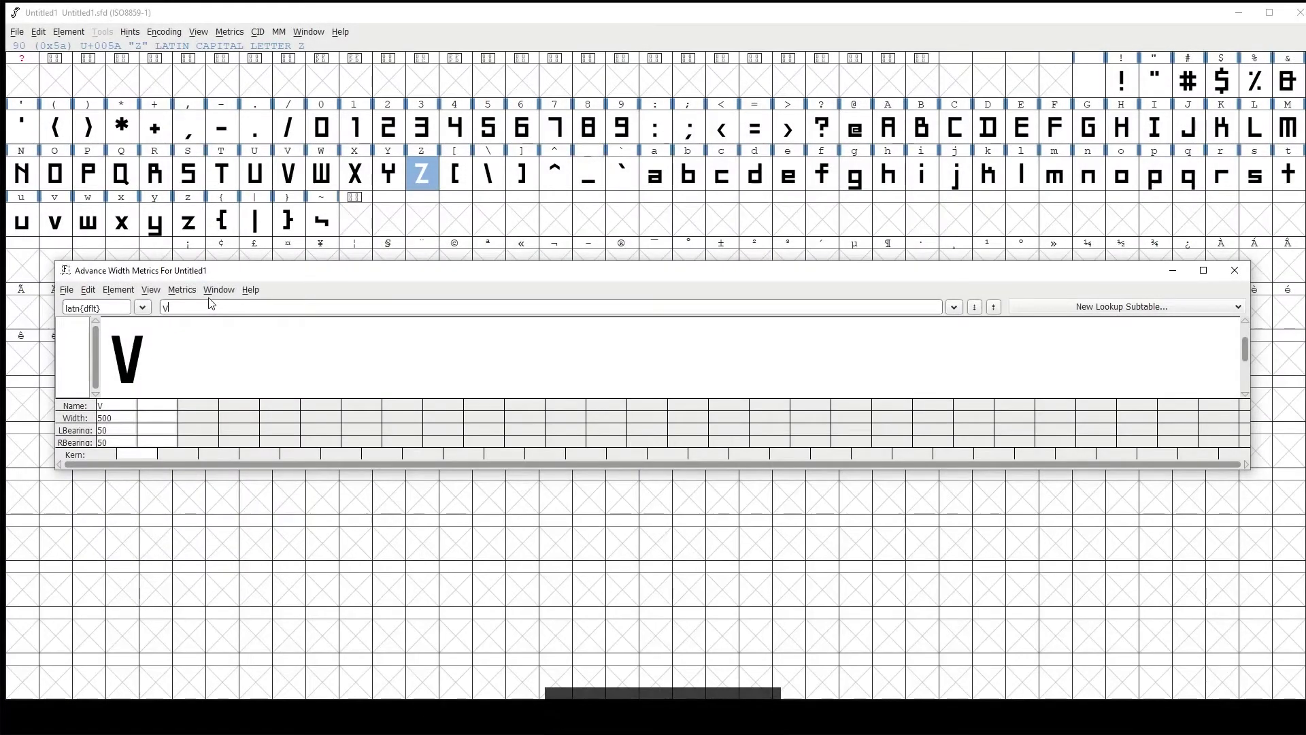
pyautogui.write('a')
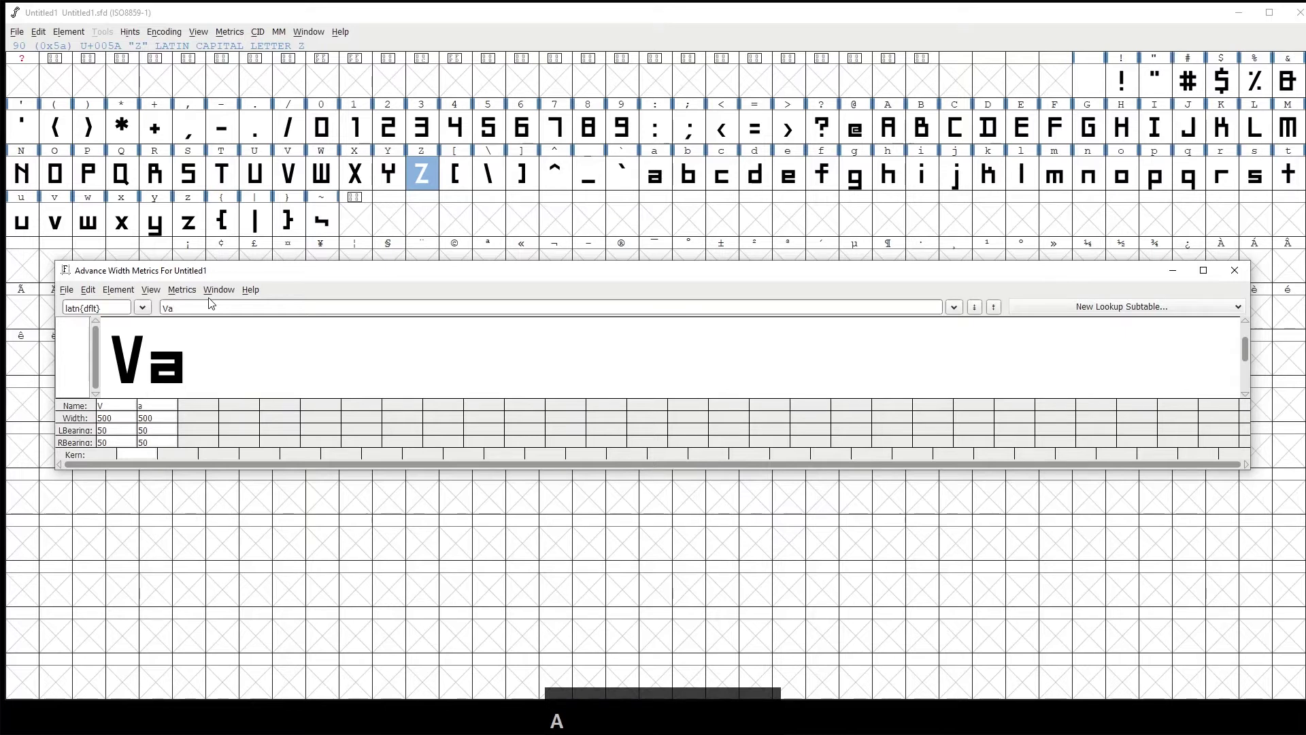
pyautogui.press('l')
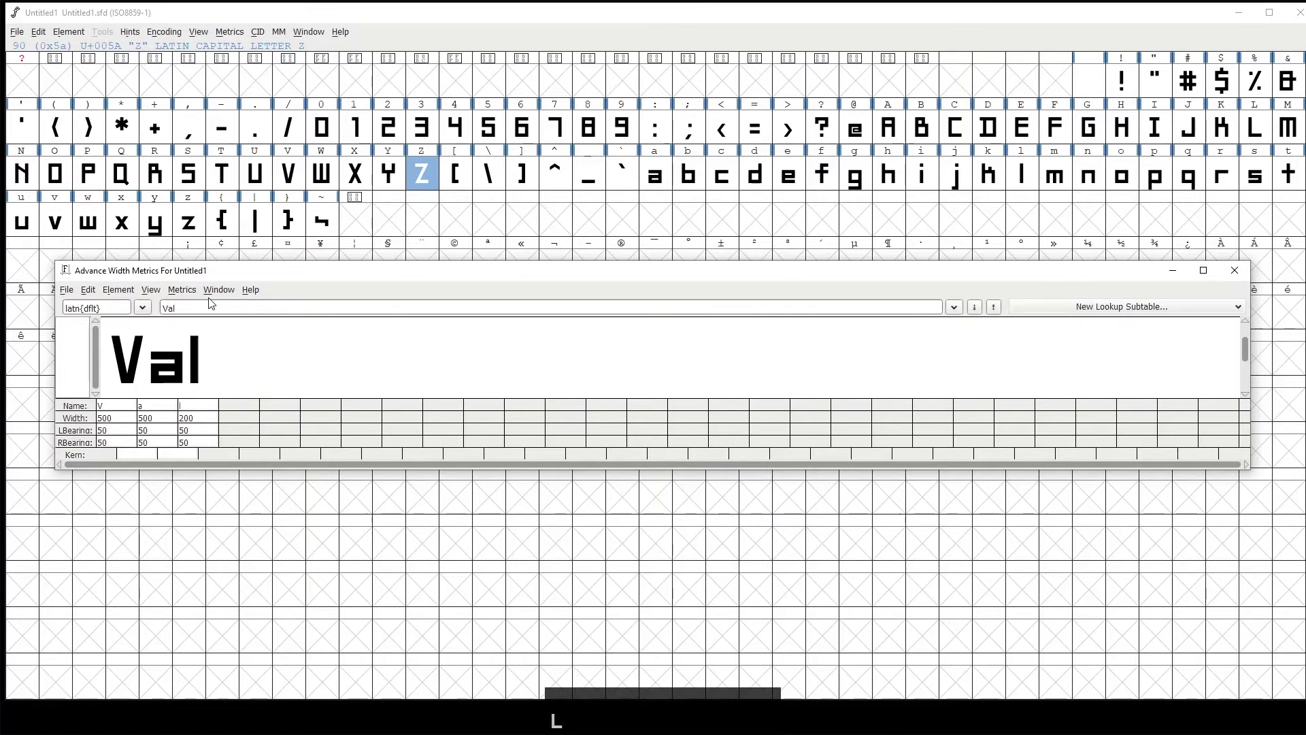
pyautogui.write('ue')
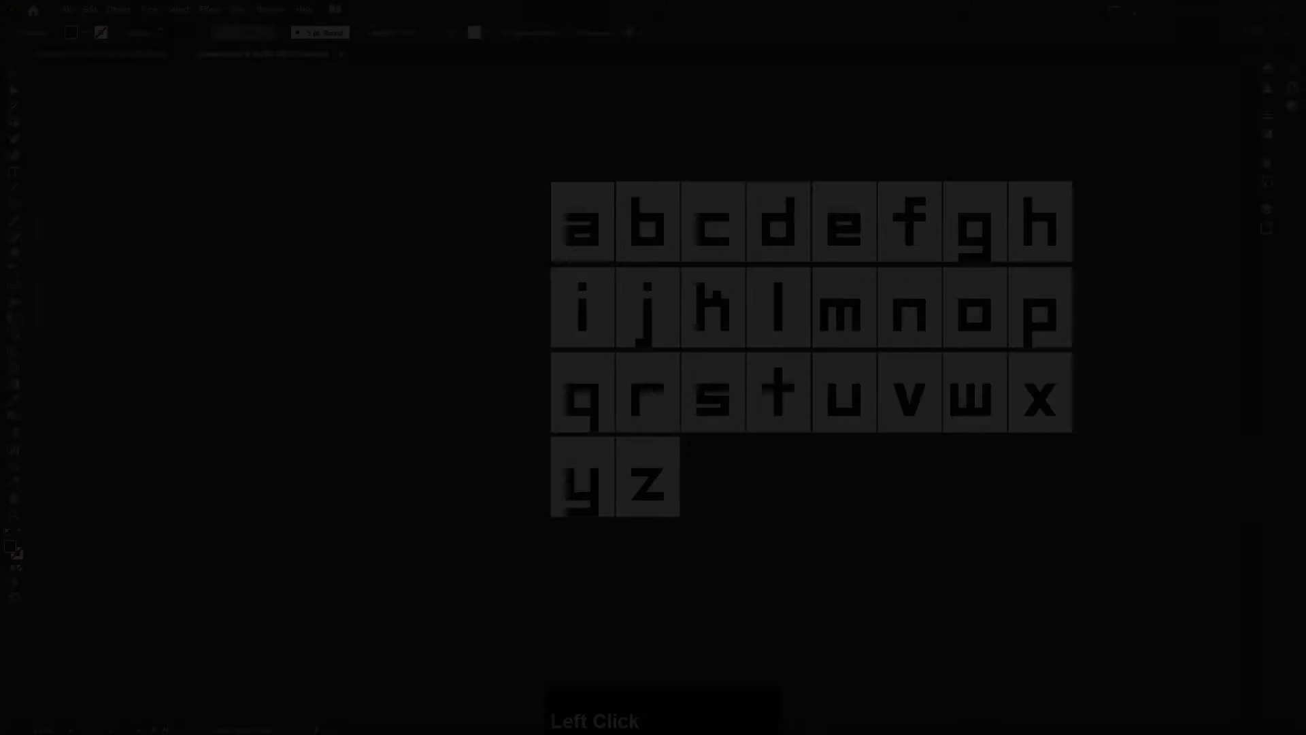
# Create a new 1000 × 1000 px Illustrator document named kerning
pyautogui.click(71, 8)
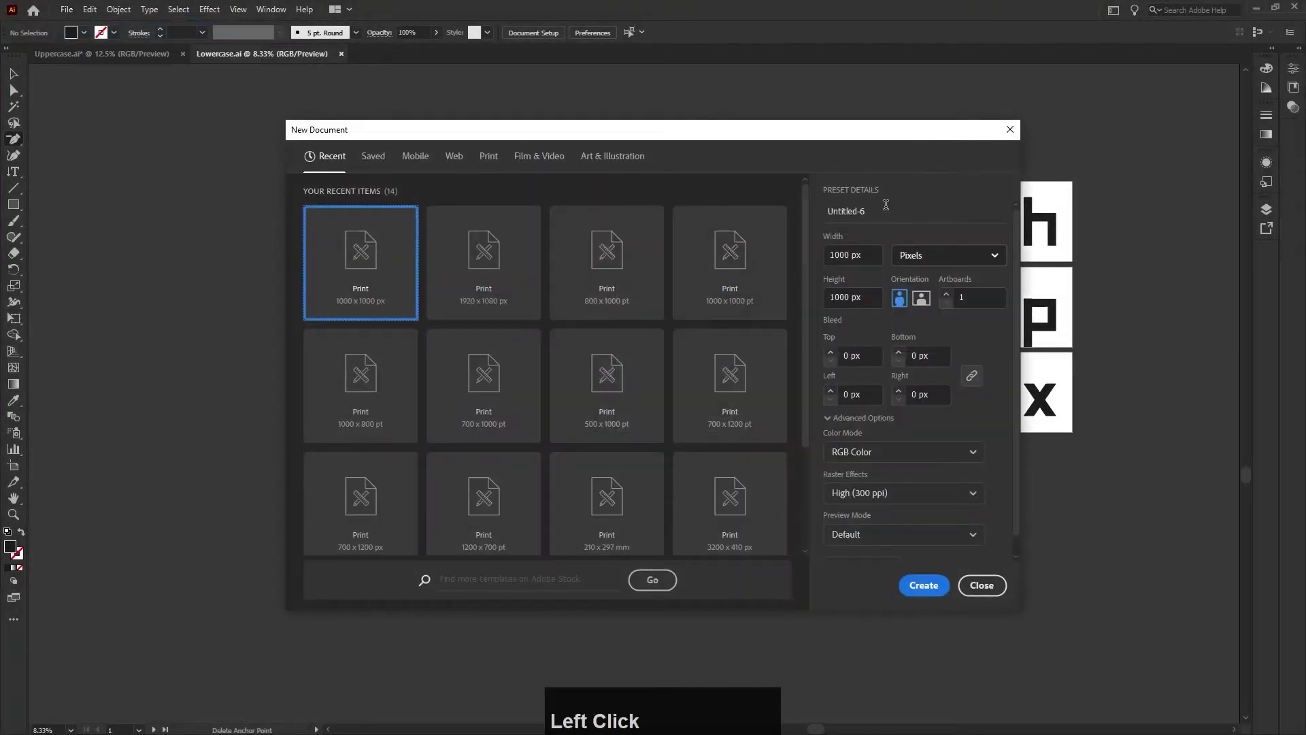
pyautogui.press('ctrl+a')
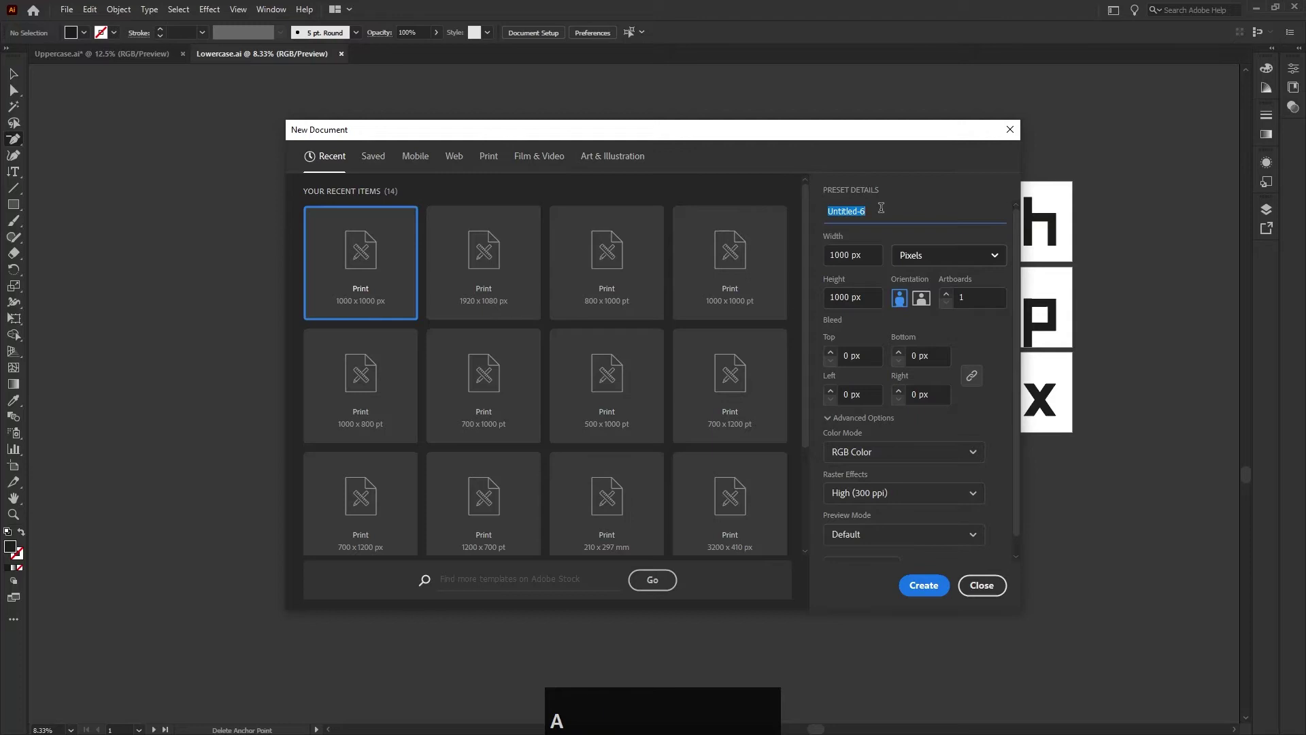
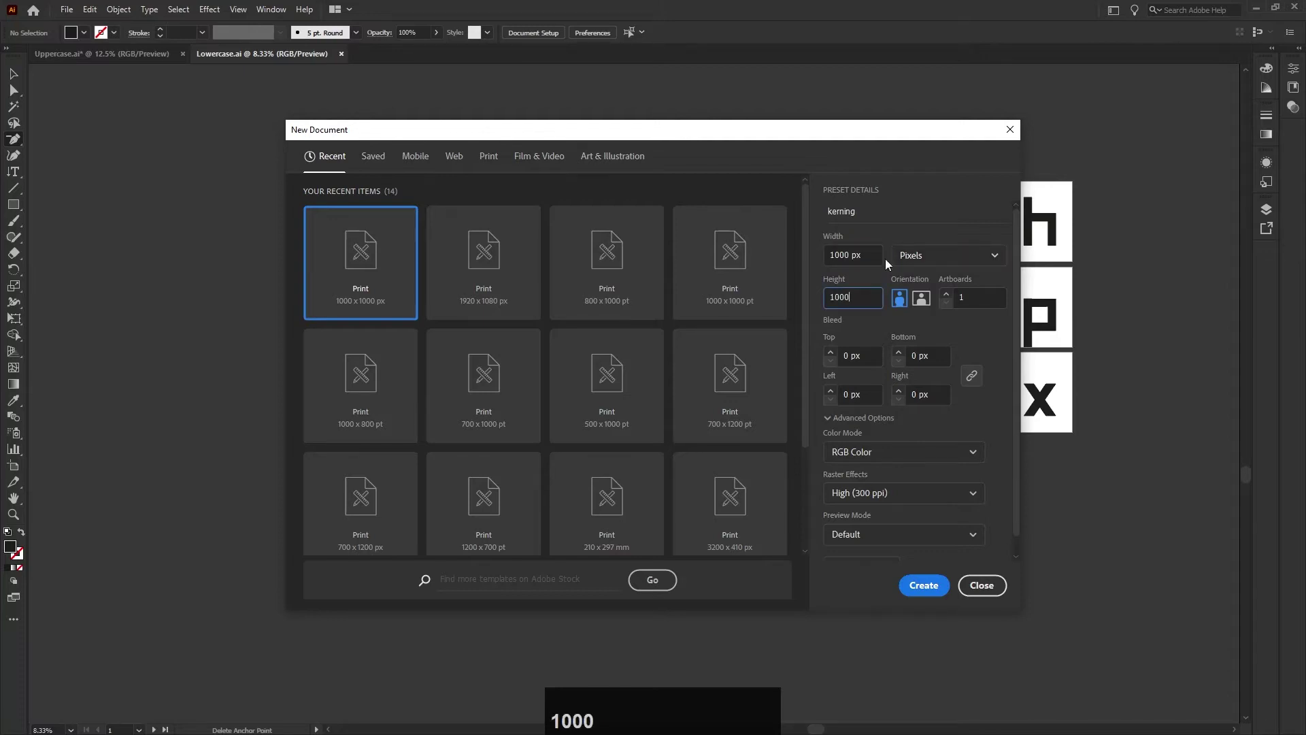
pyautogui.click(970, 317)
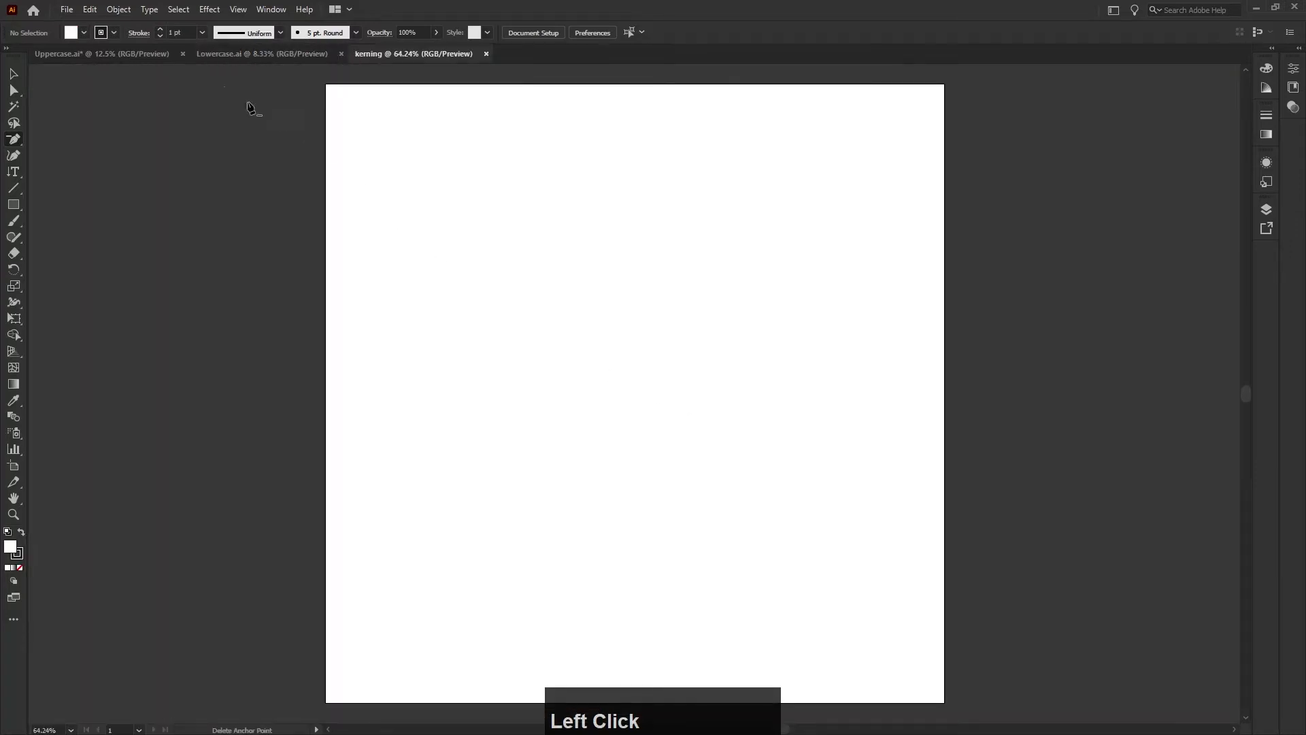
# Copy the V and lowercase a from the letter documents onto the kerning artboard and position them
pyautogui.click(17, 80)
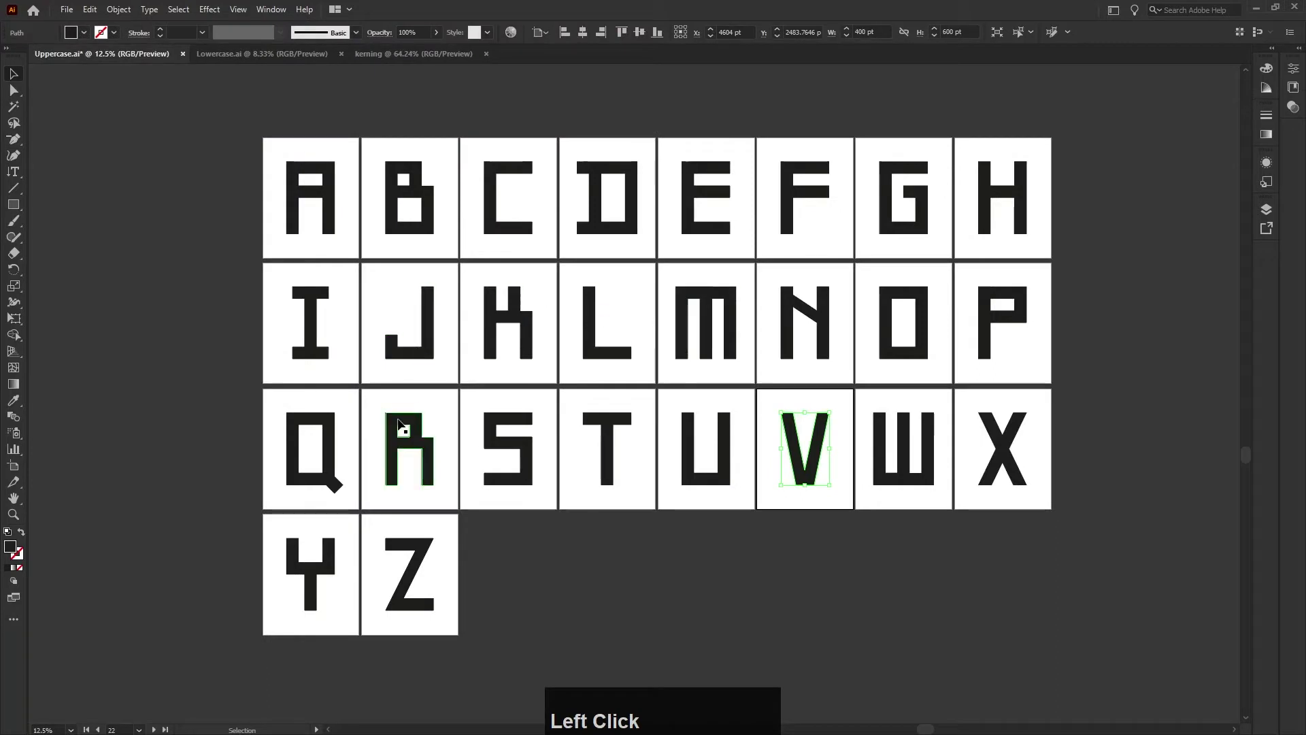
pyautogui.click(800, 451)
pyautogui.click(91, 7)
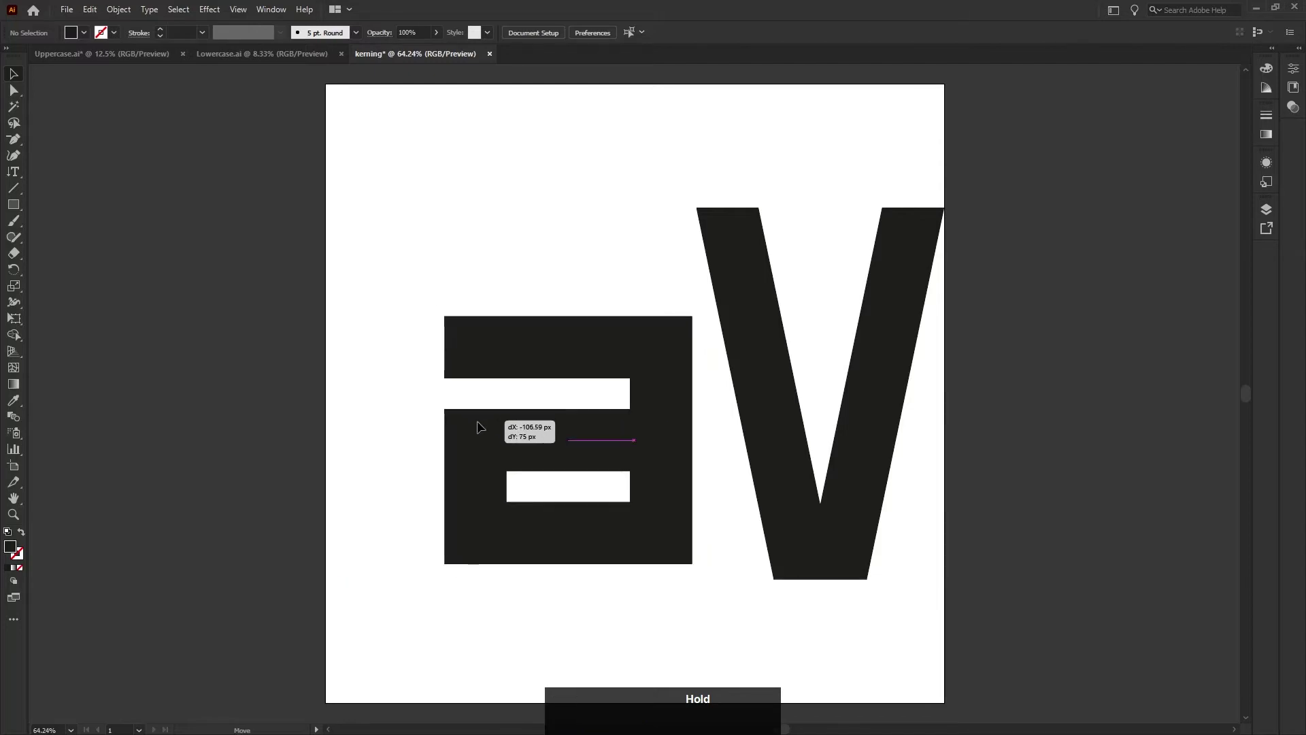
pyautogui.click(388, 311)
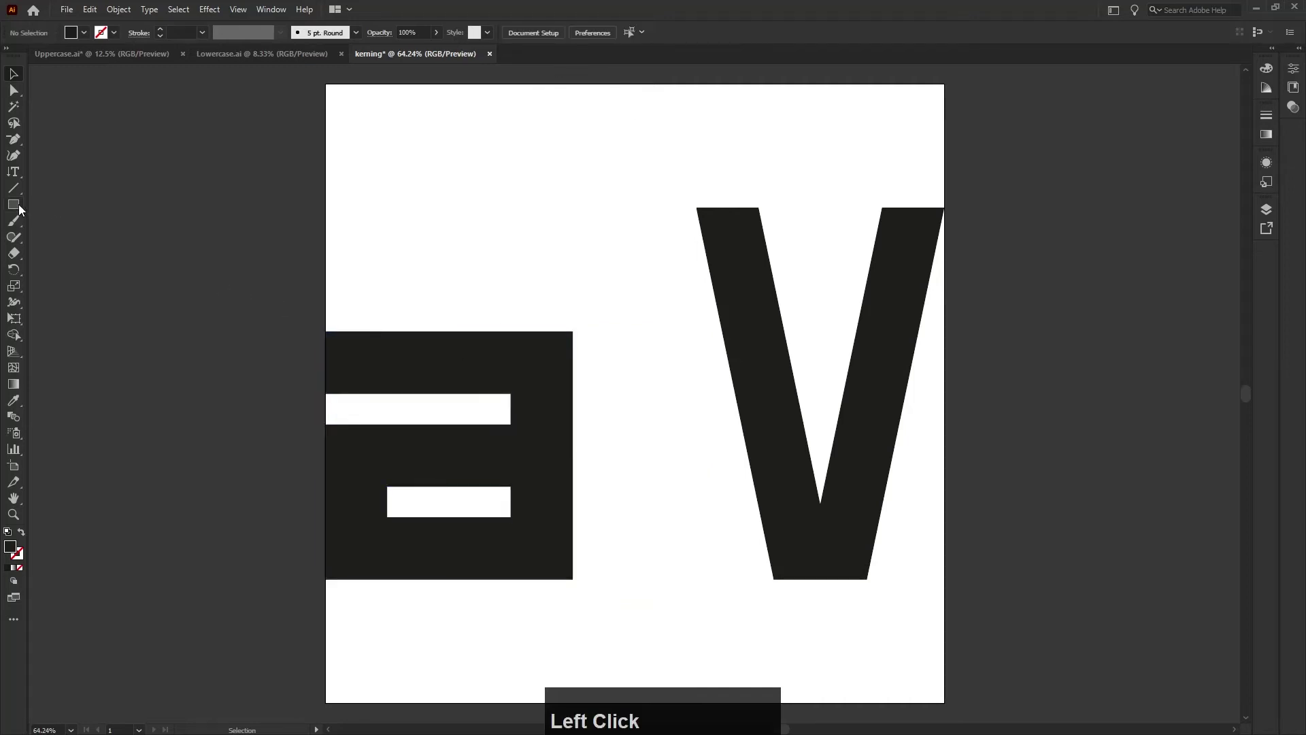
# Move the V to the left edge and draw a red 100 × 600 px spacer bar against it
pyautogui.click(24, 211)
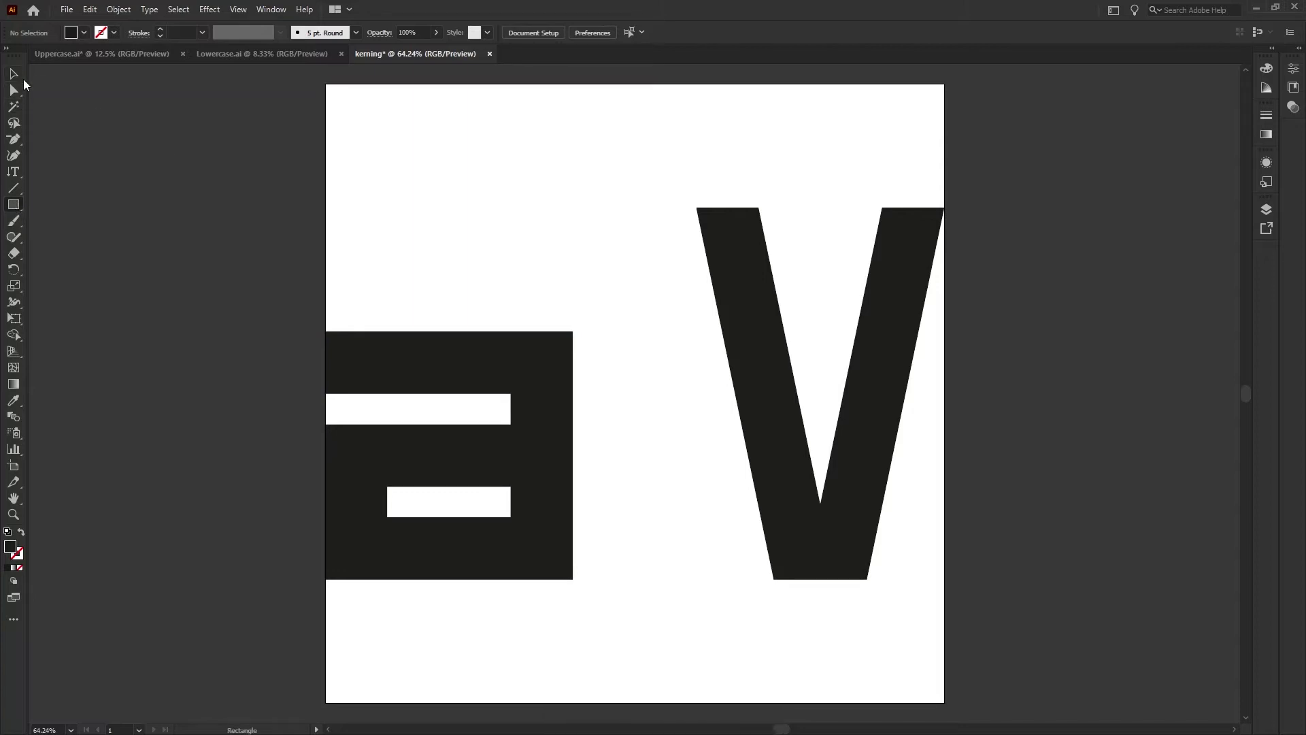
pyautogui.click(17, 81)
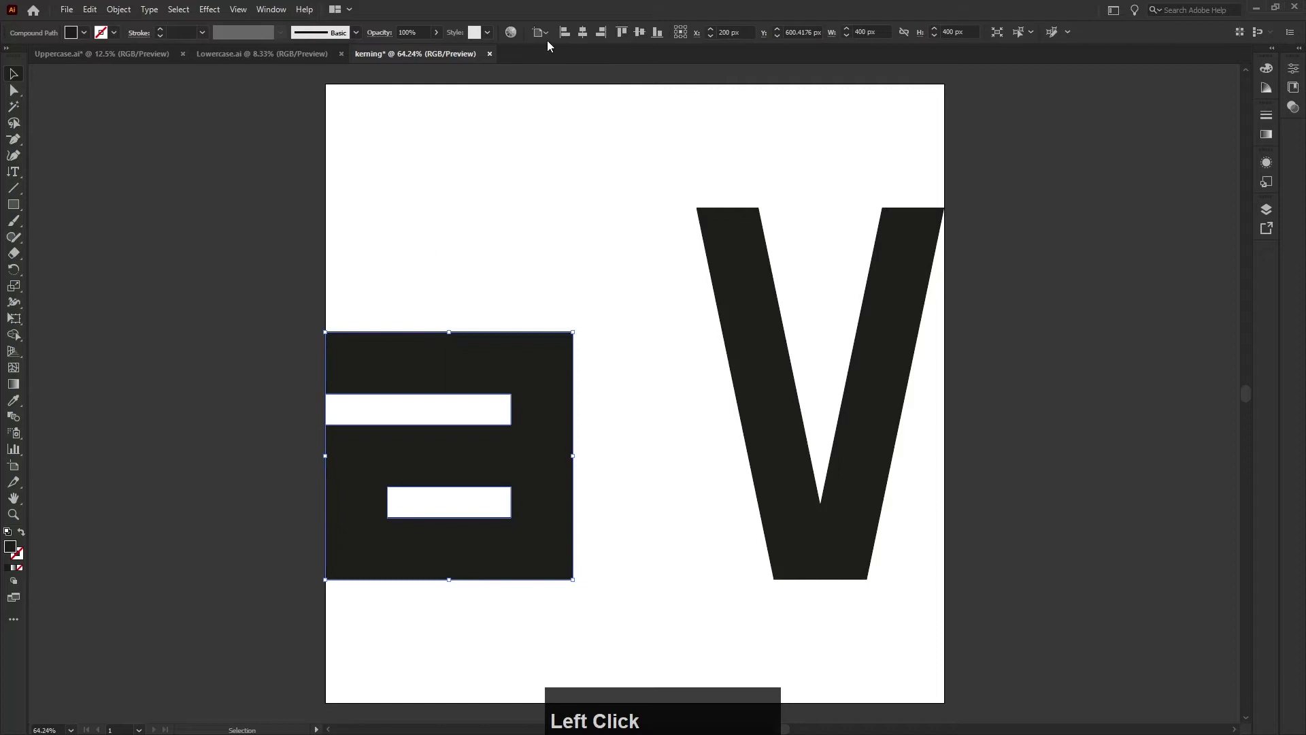
pyautogui.click(610, 38)
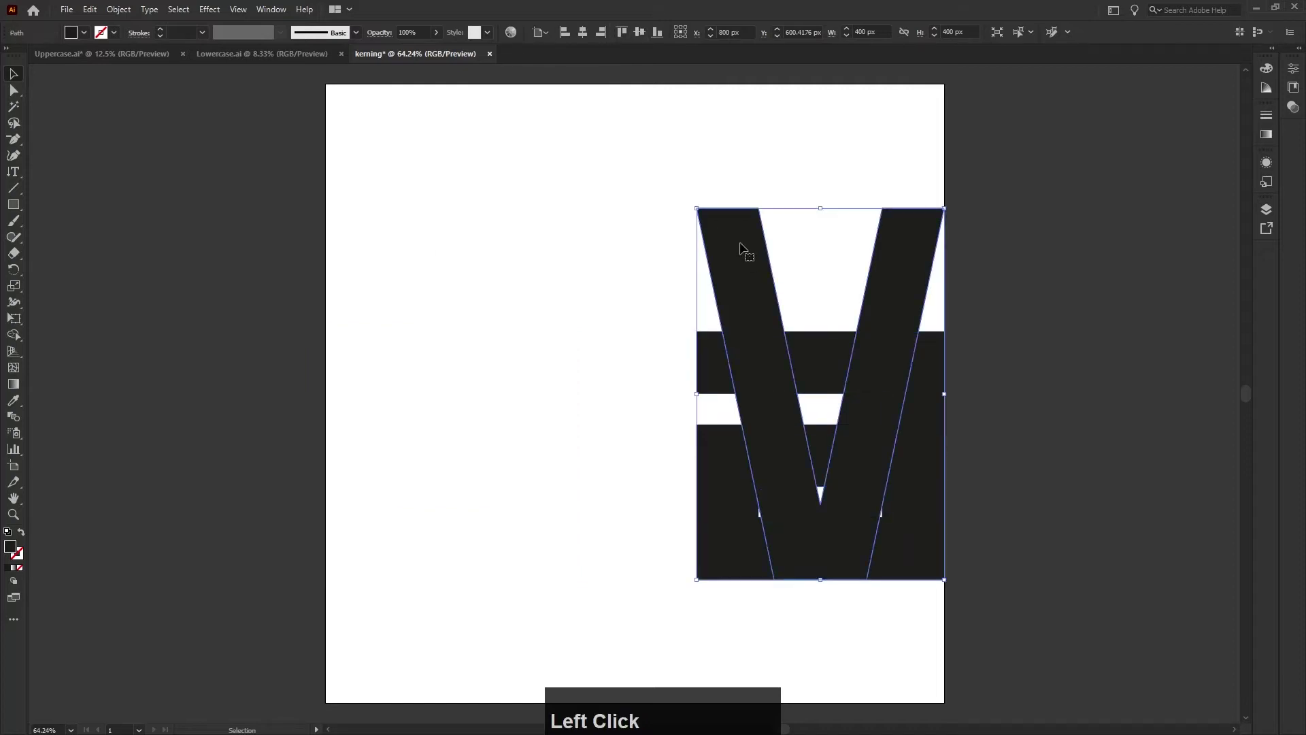
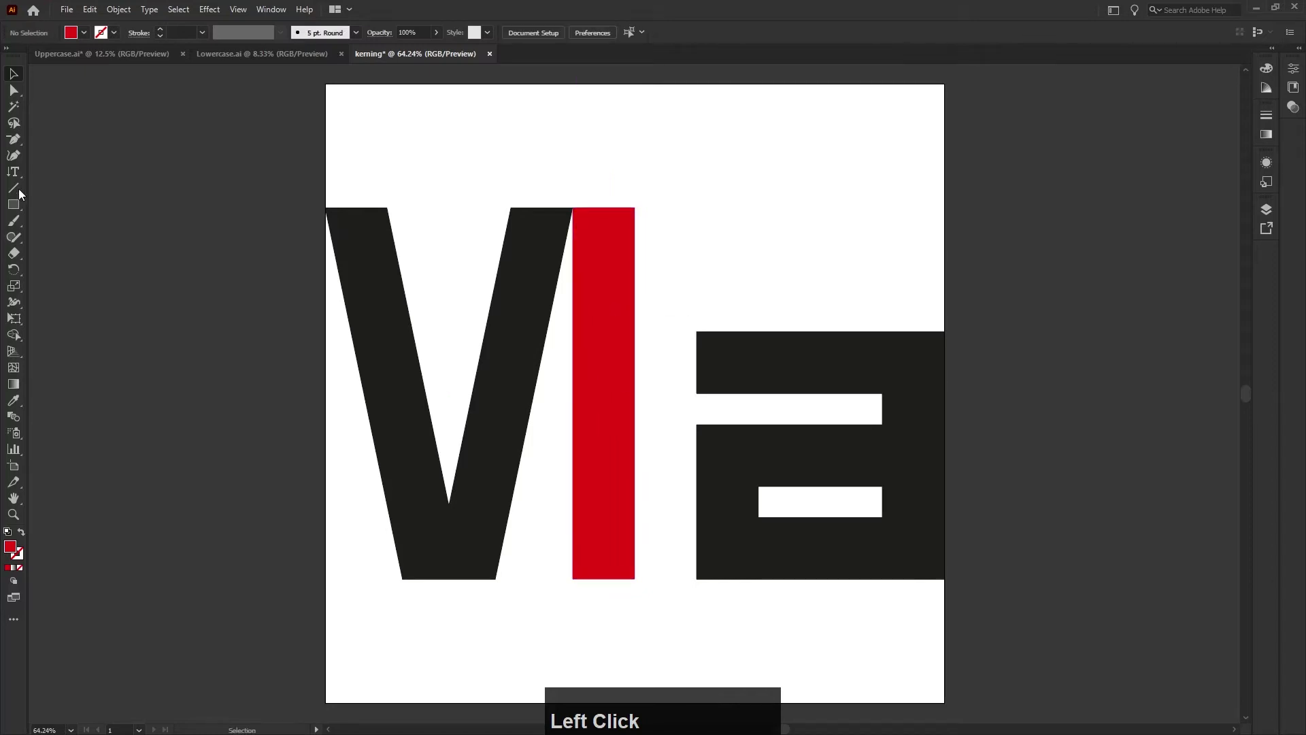
pyautogui.click(19, 181)
# Write the word 'tracking' as vertical text inside the red bar
pyautogui.rightClick(18, 181)
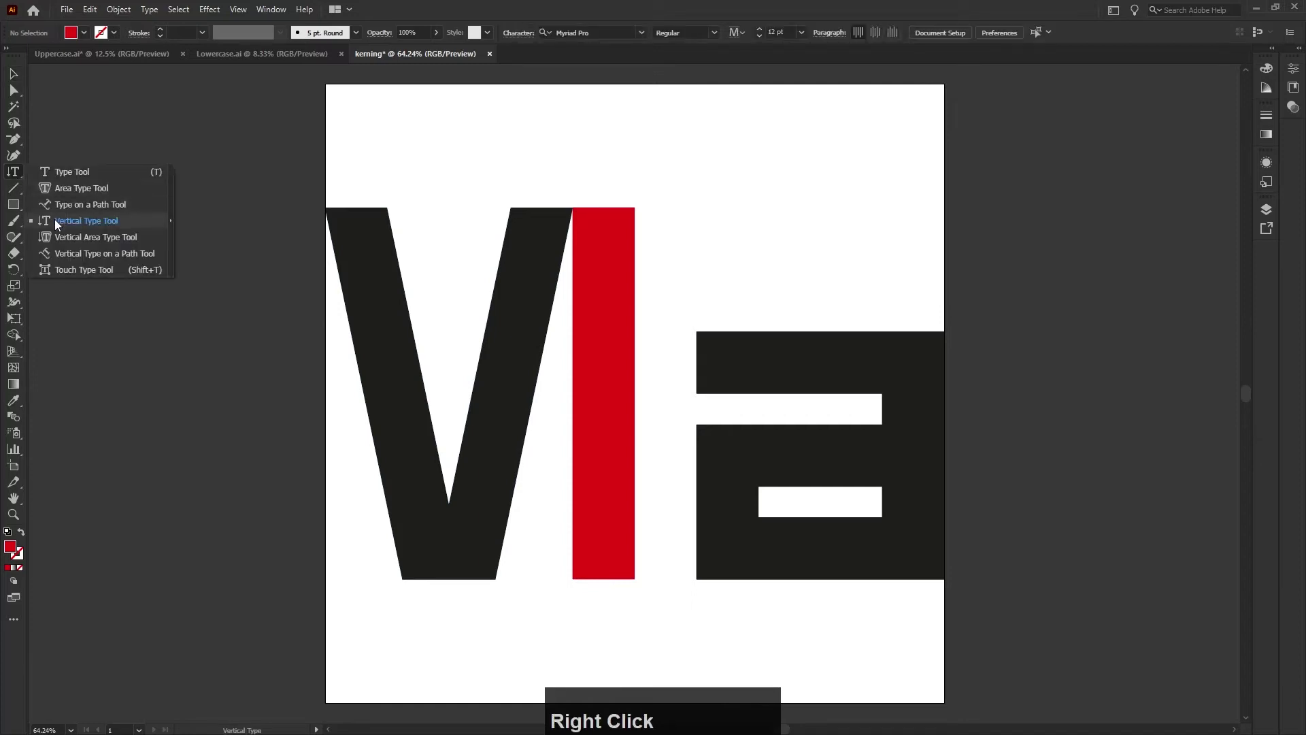
pyautogui.click(59, 228)
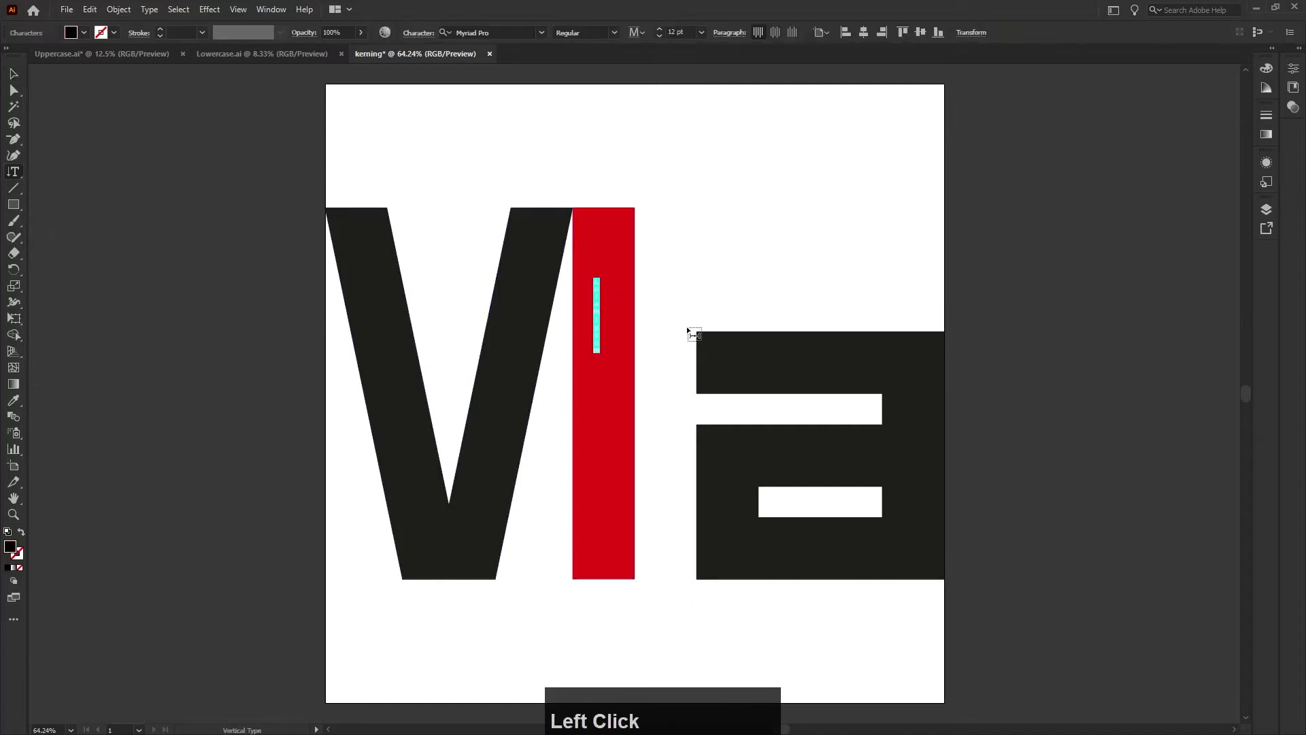
pyautogui.write('trackin')
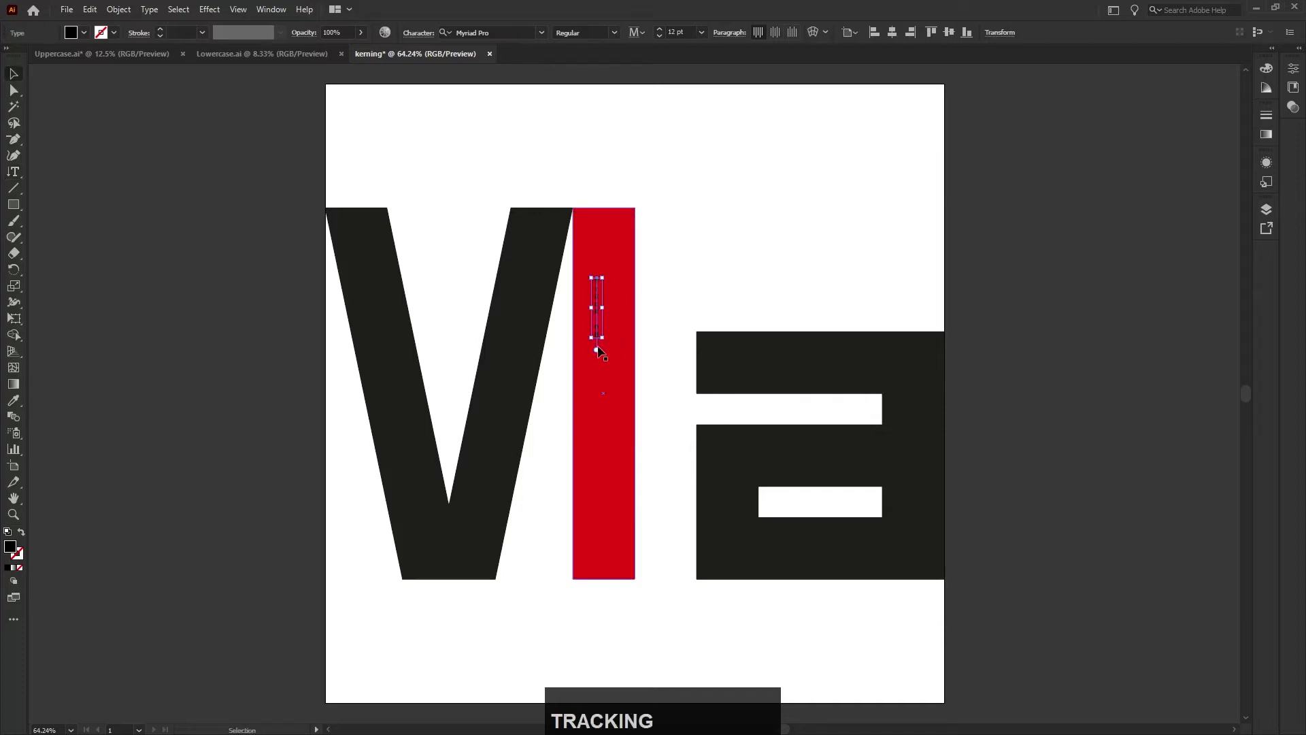
pyautogui.write('g')
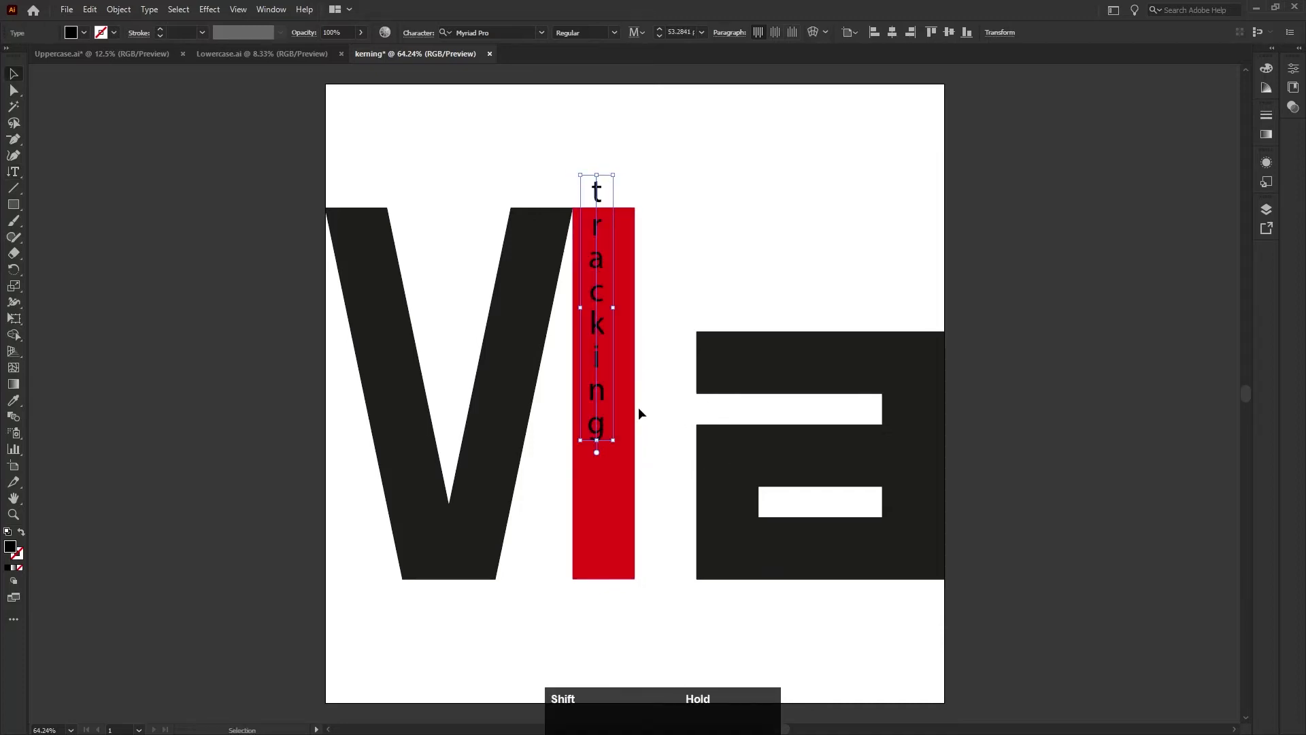
# Slide the lowercase a glyph left until it abuts the red bar
pyautogui.click(605, 330)
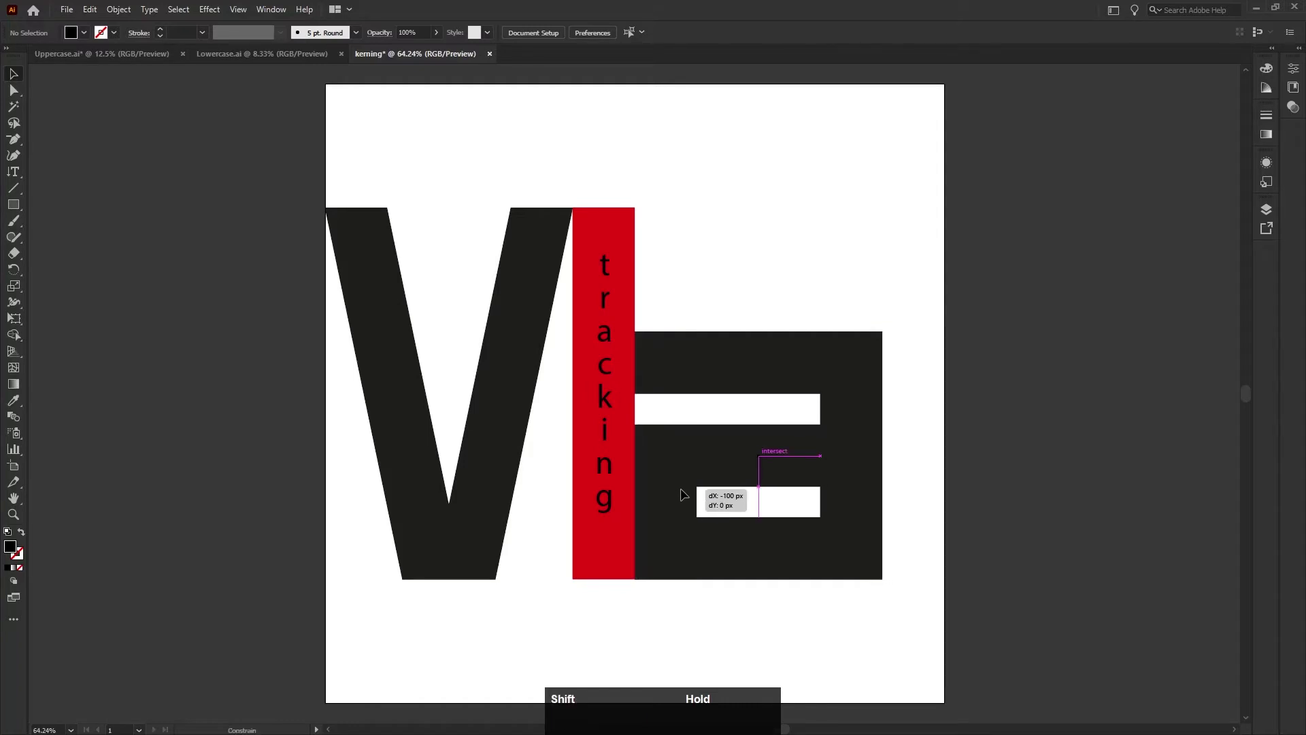
pyautogui.click(708, 293)
pyautogui.scroll(3)
pyautogui.scroll(3)
pyautogui.scroll(-3)
pyautogui.click(733, 245)
pyautogui.scroll(3)
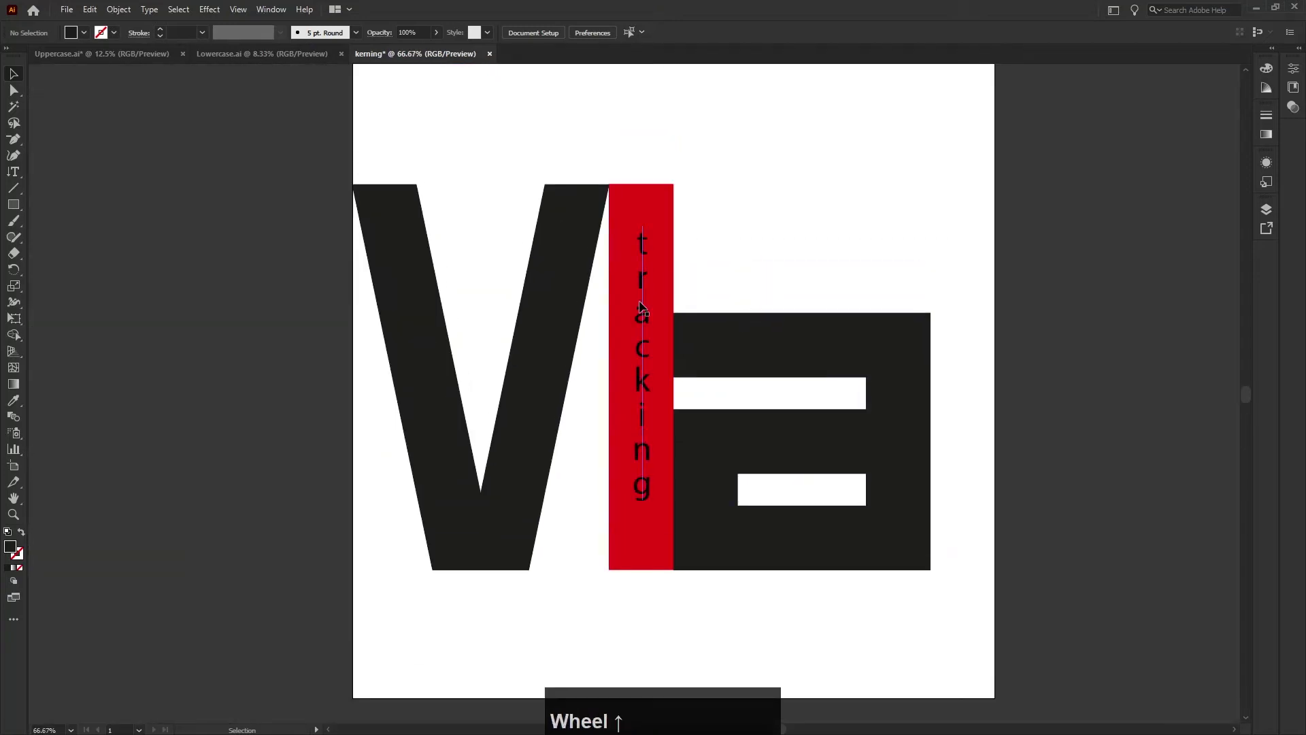
# Set the 'tracking' label in the light blocky typeface and deselect it
pyautogui.click(651, 403)
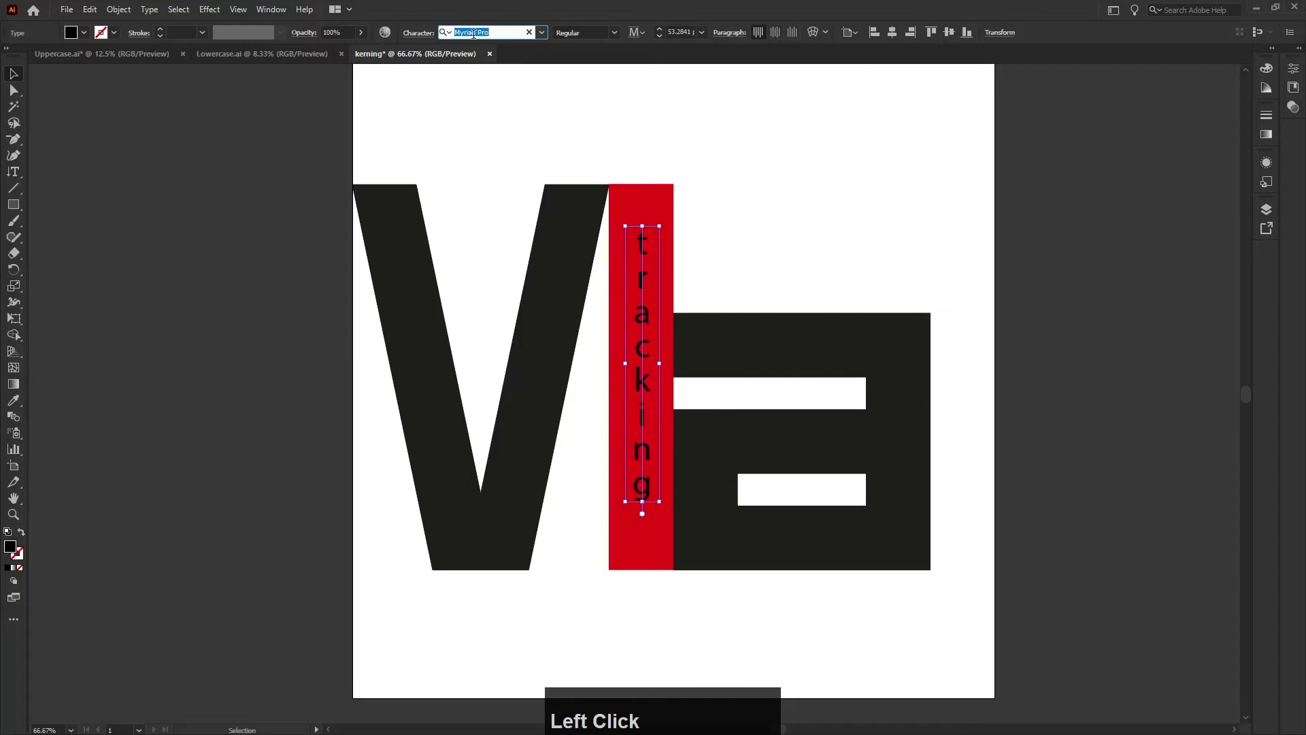
pyautogui.write('ligh')
pyautogui.press('Return')
pyautogui.click(783, 138)
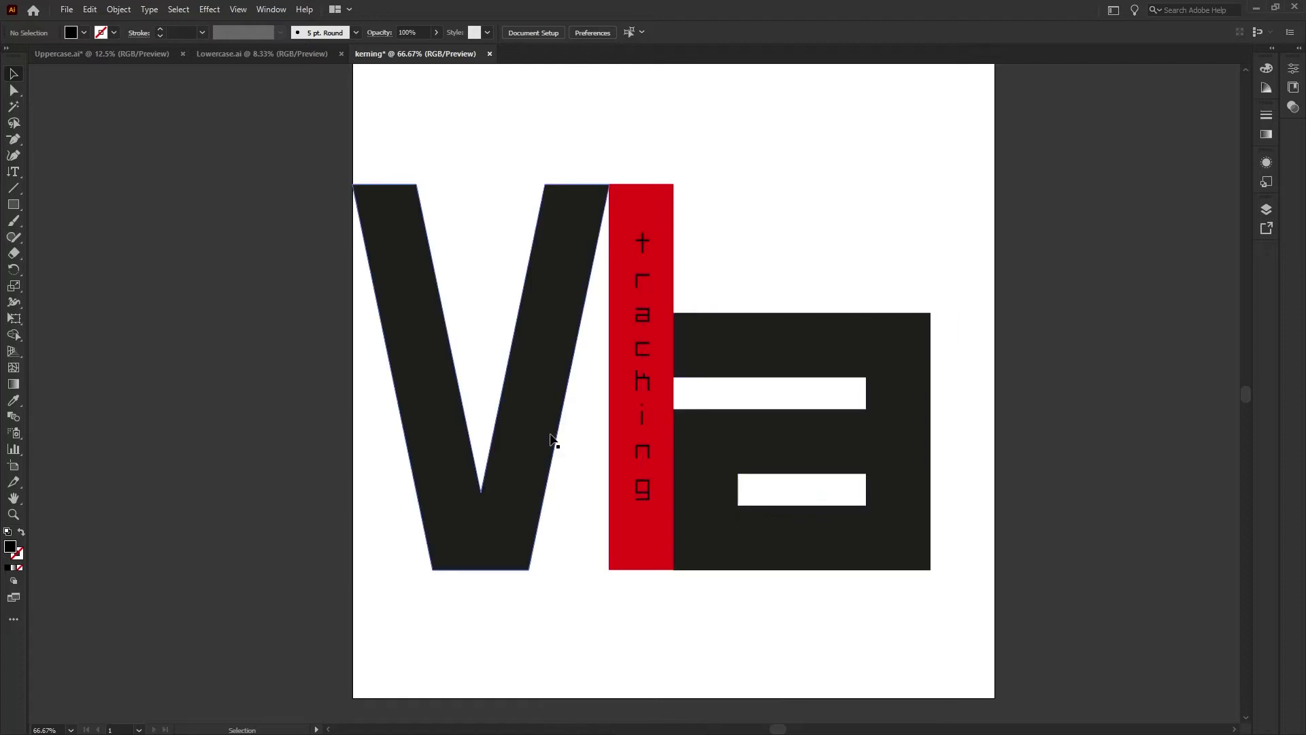
pyautogui.scroll(3)
pyautogui.scroll(3)
pyautogui.scroll(-3)
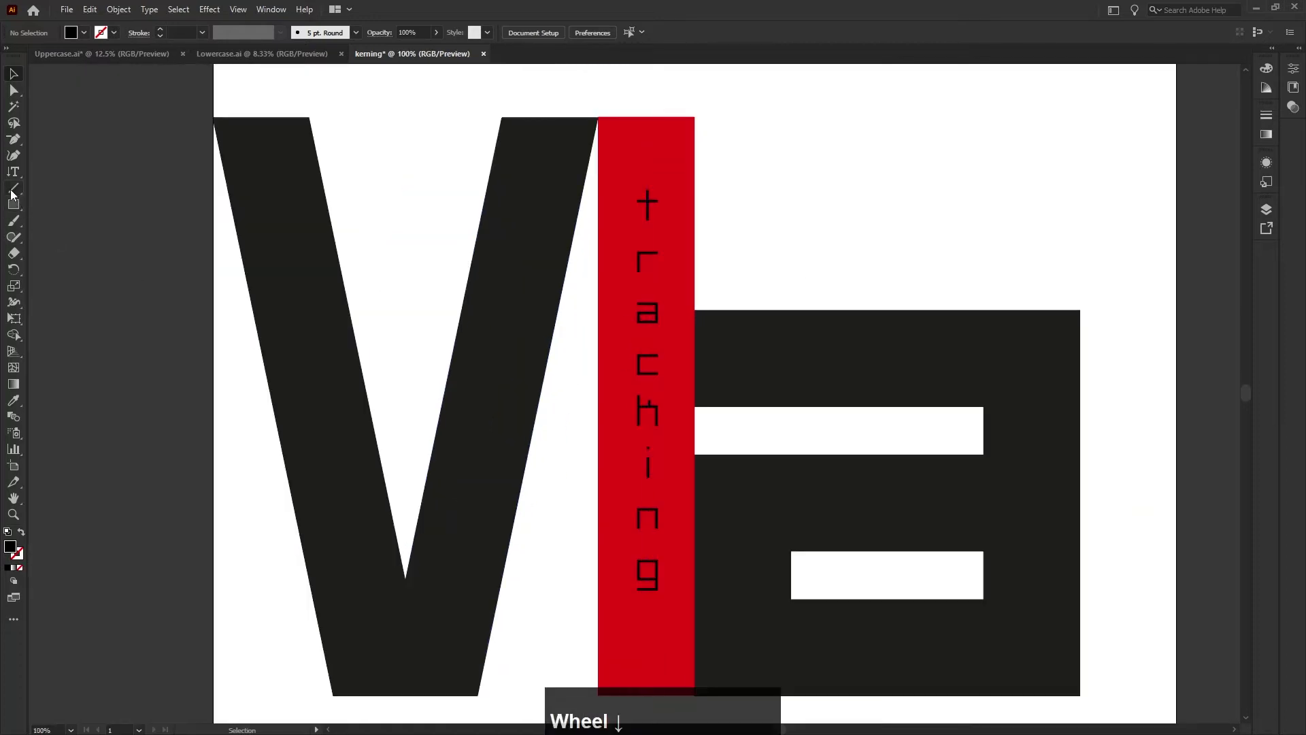
# Draw a horizontal line from the V's edge to the red bar with a 2 pt black stroke
pyautogui.click(16, 194)
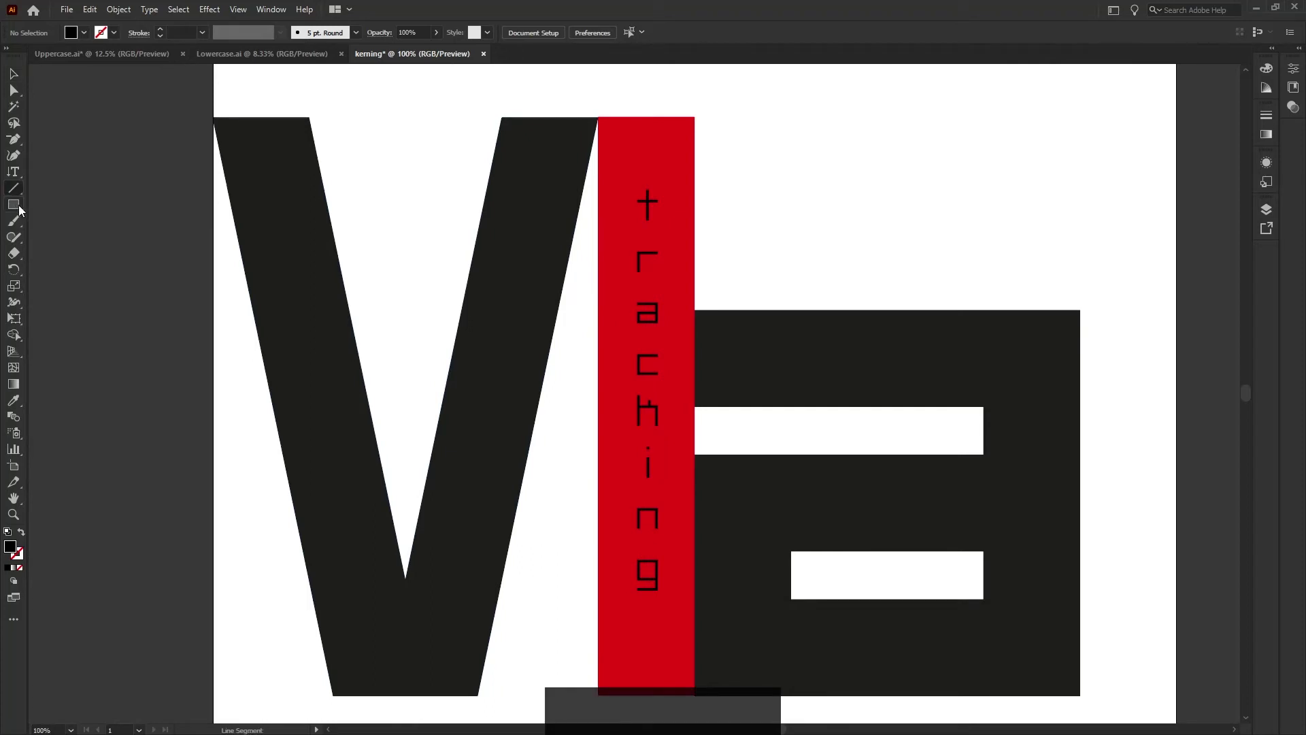
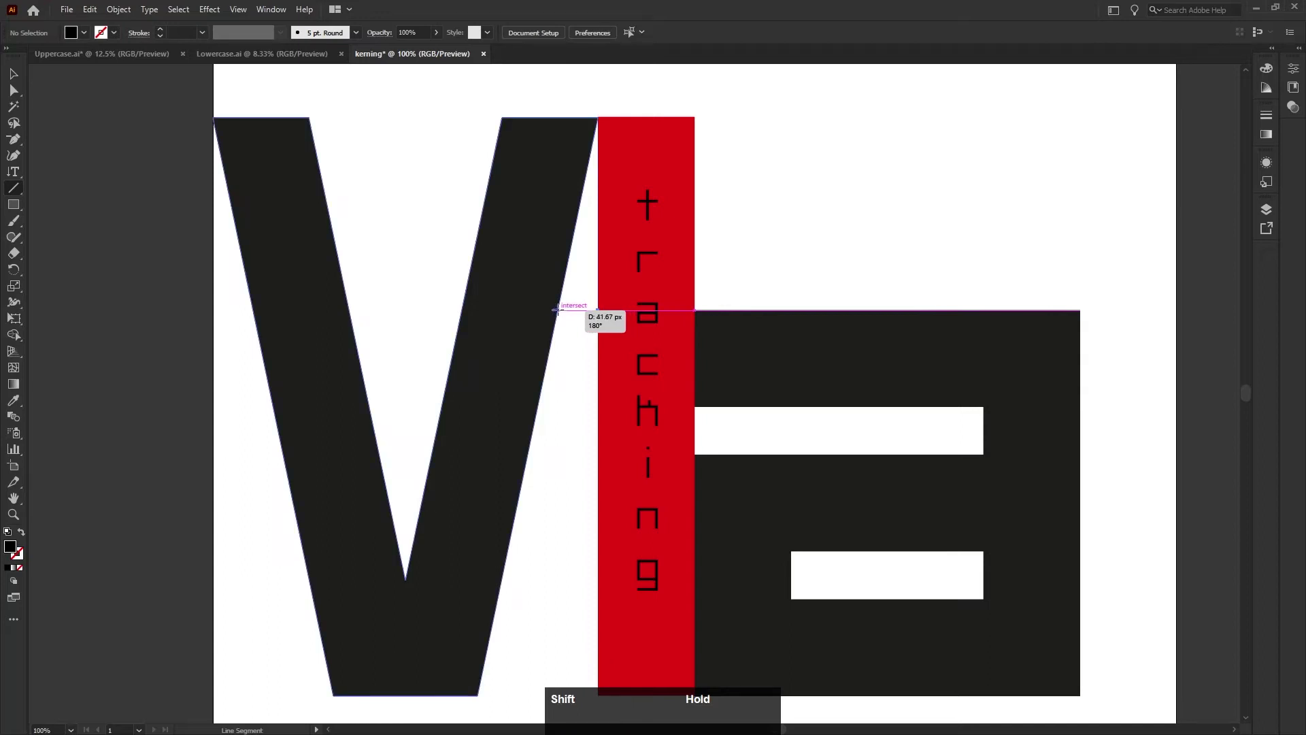
pyautogui.click(21, 82)
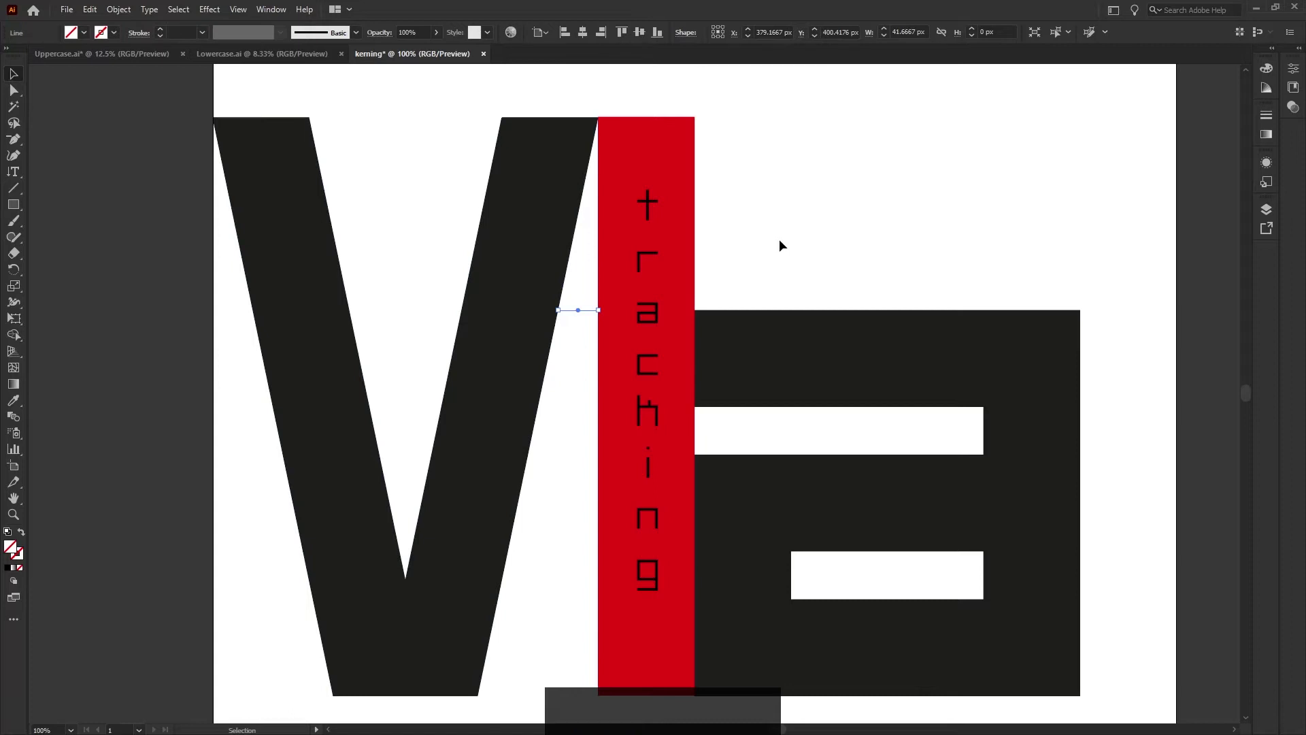
pyautogui.click(781, 245)
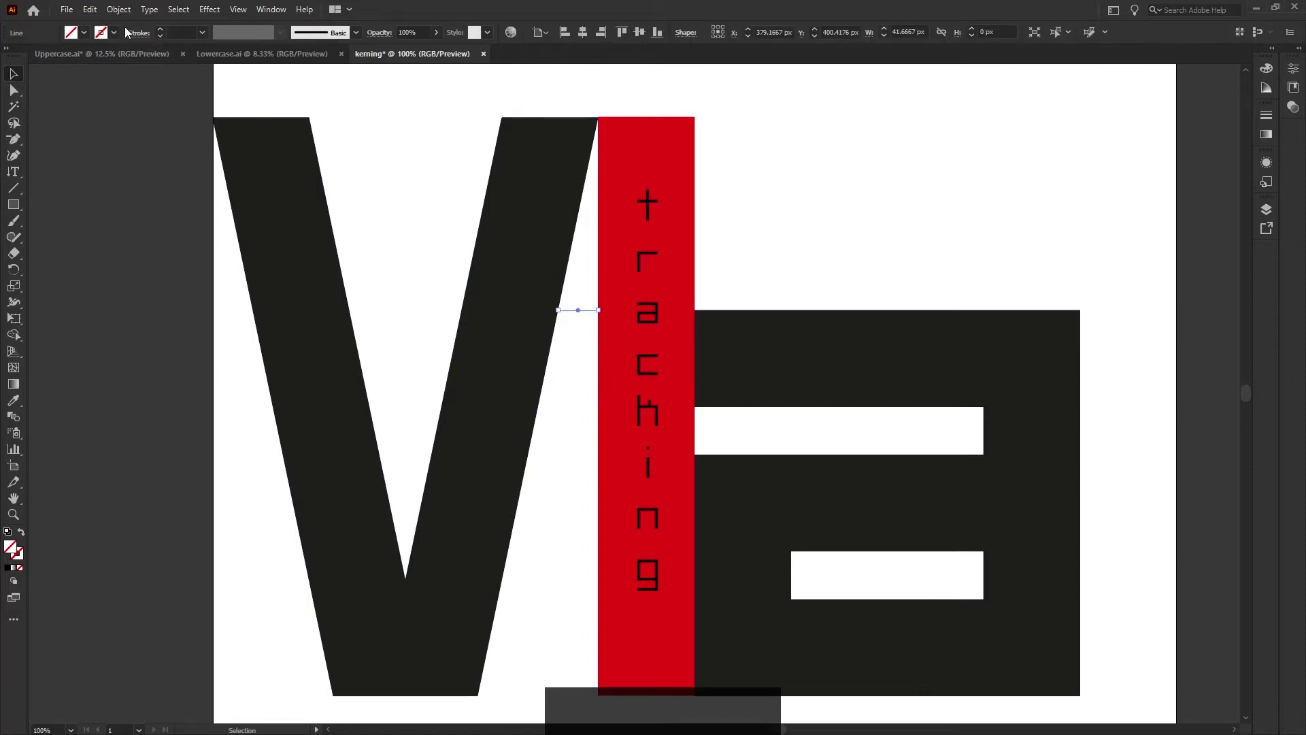
pyautogui.click(163, 33)
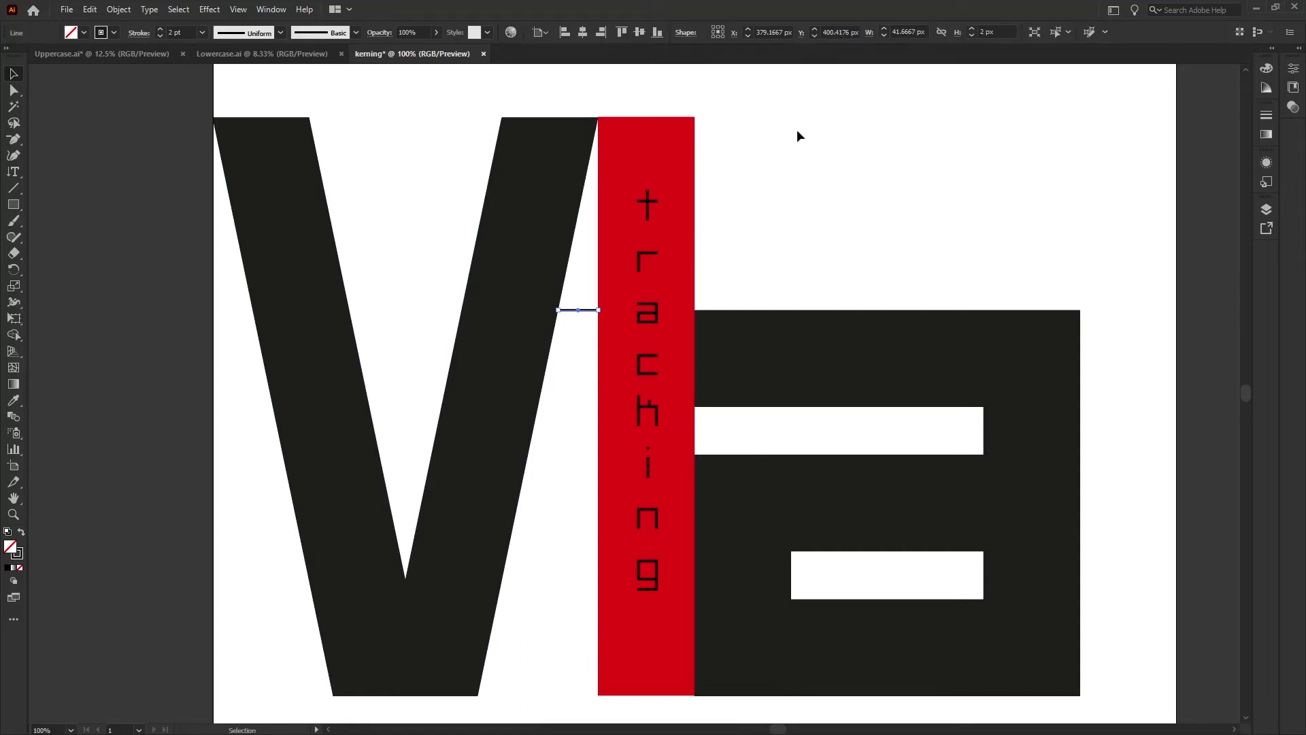
pyautogui.scroll(3)
pyautogui.scroll(3)
# Add a 'kerning' text label in the gap just below the black line
pyautogui.click(449, 413)
pyautogui.scroll(3)
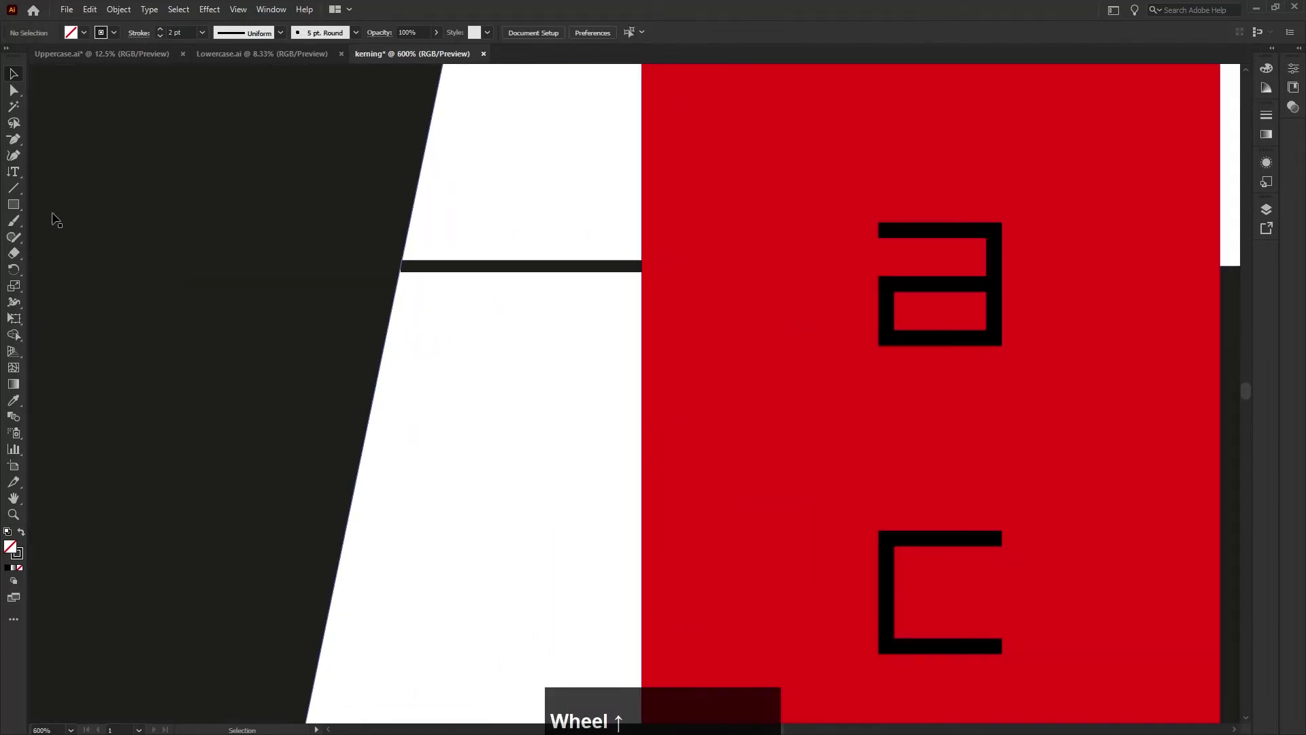
pyautogui.rightClick(21, 176)
pyautogui.click(56, 182)
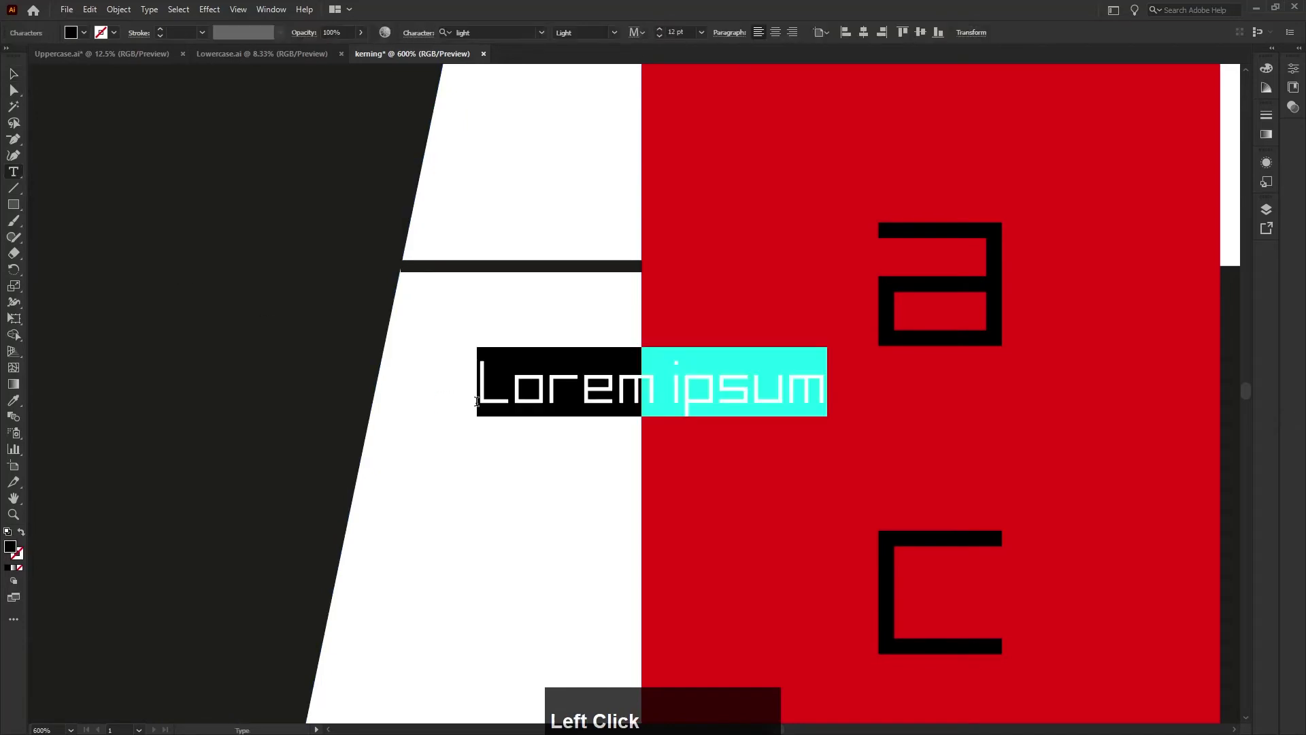
pyautogui.write('kernin')
pyautogui.click(527, 459)
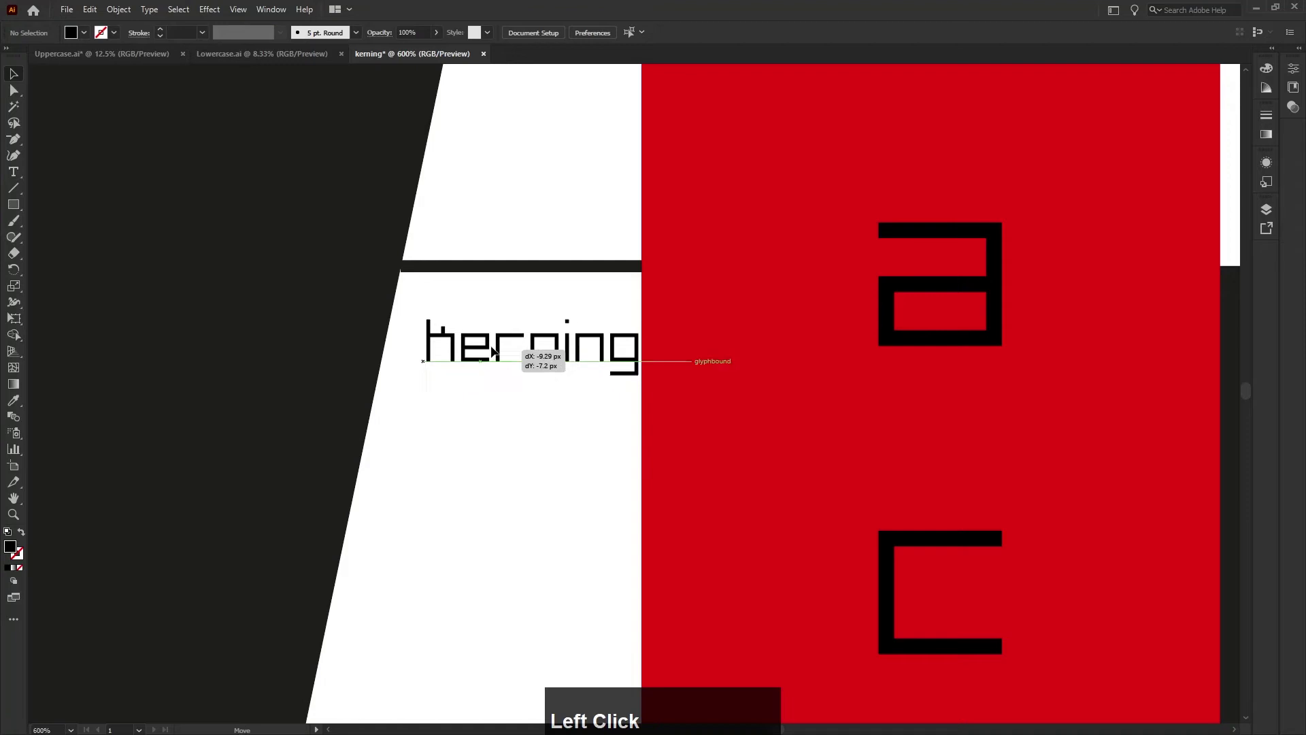
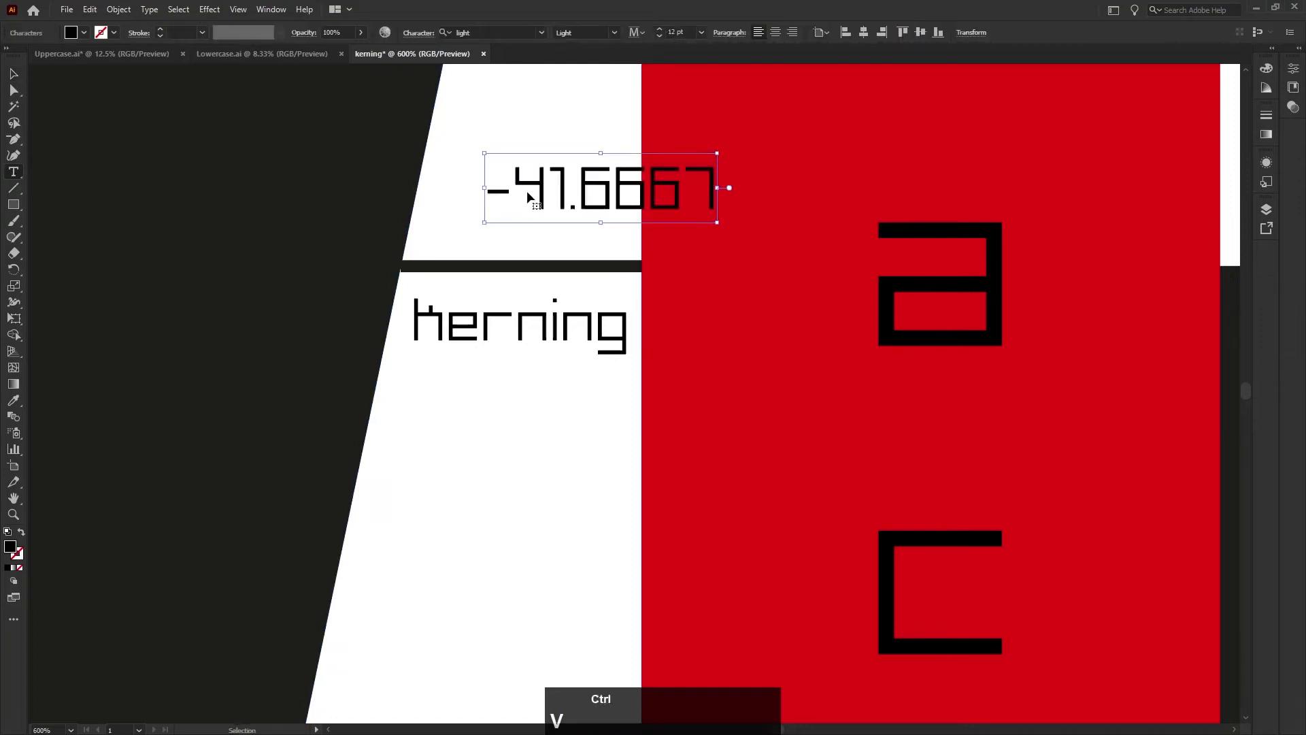
# Enlarge the value text, edit it to -42 and place it above the gap line
pyautogui.click(516, 241)
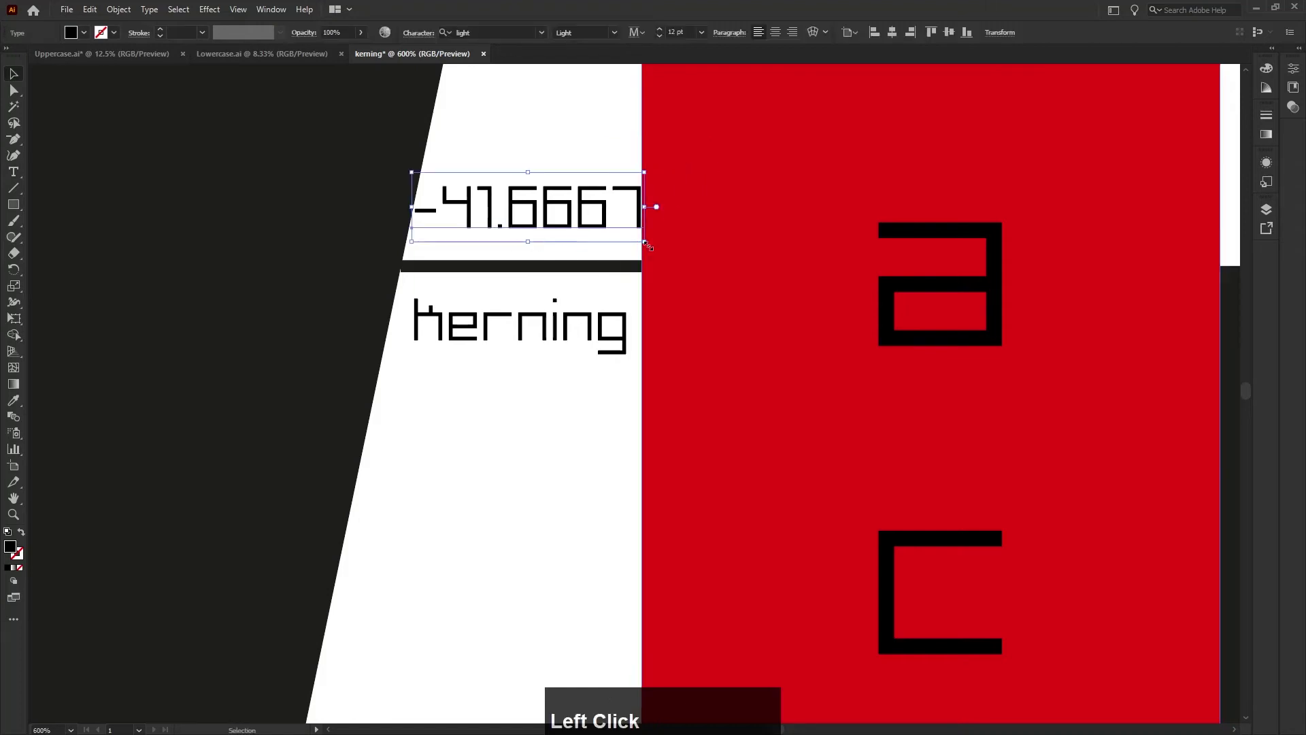
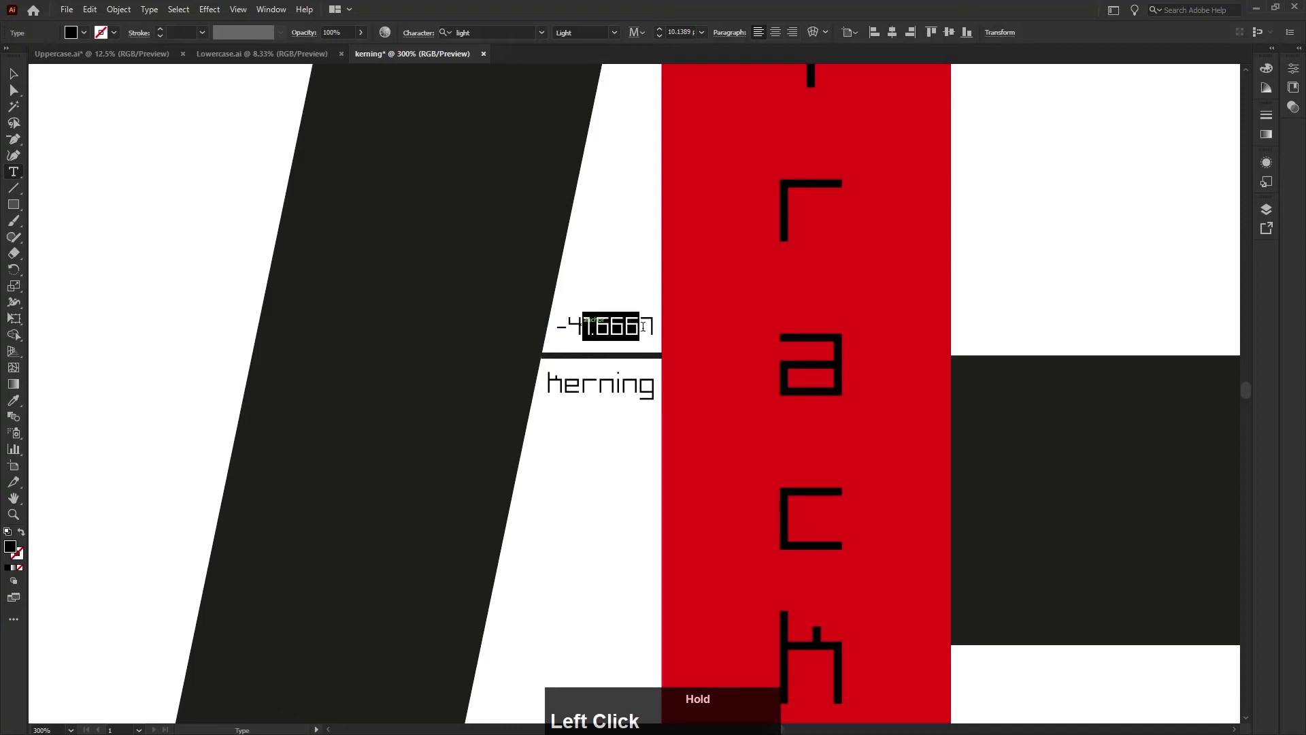
pyautogui.press('2')
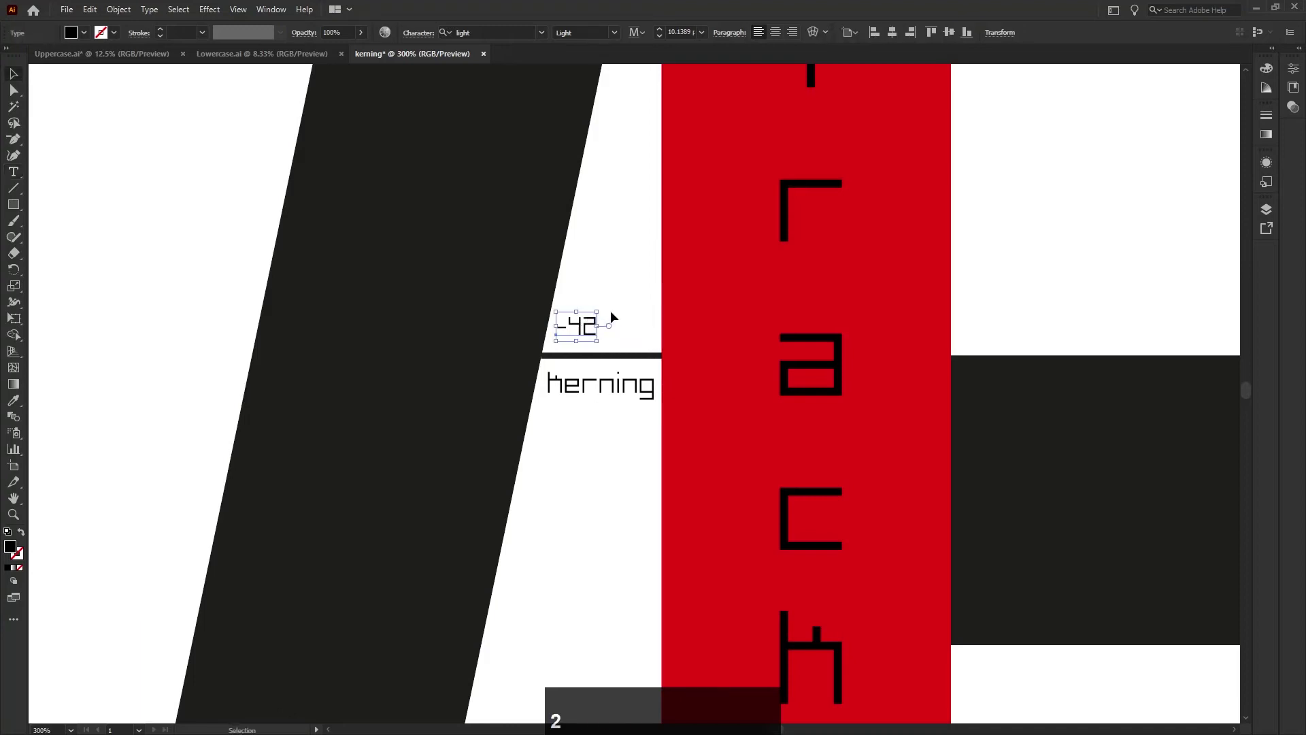
pyautogui.click(614, 315)
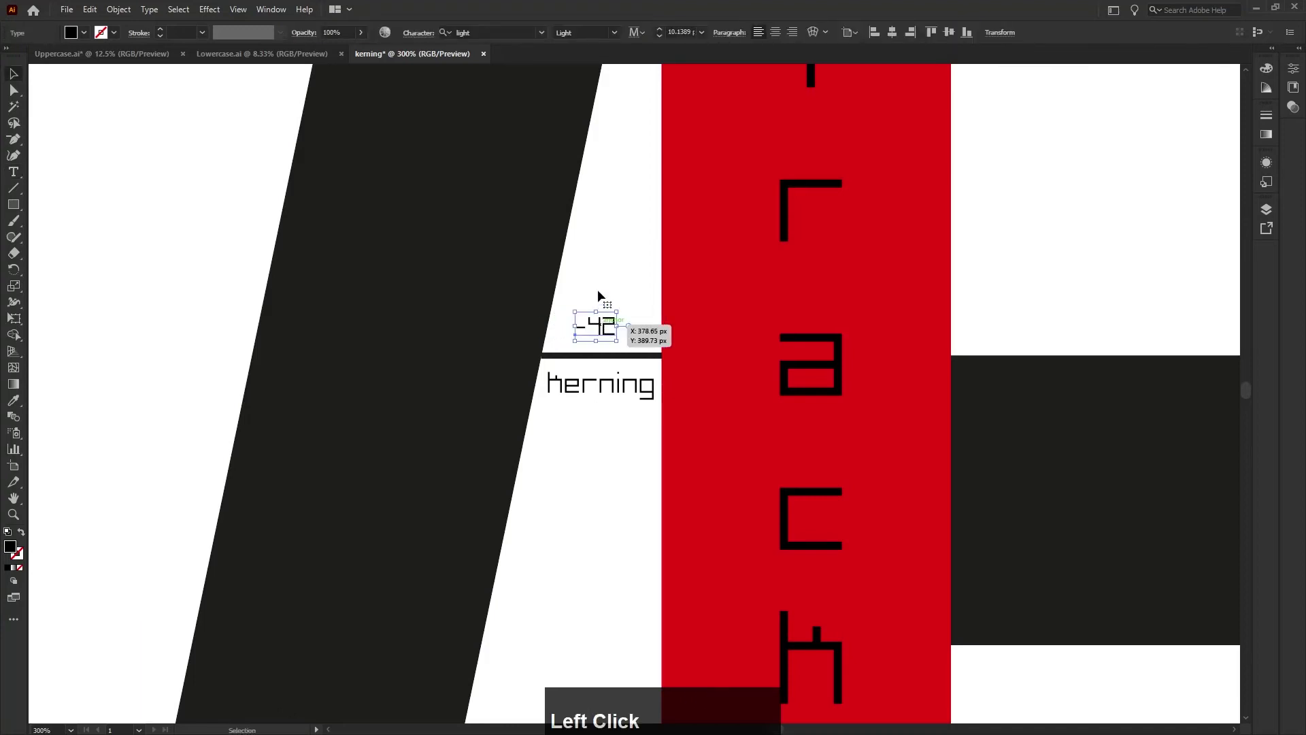
pyautogui.scroll(-3)
pyautogui.scroll(-3)
pyautogui.scroll(-3)
pyautogui.scroll(3)
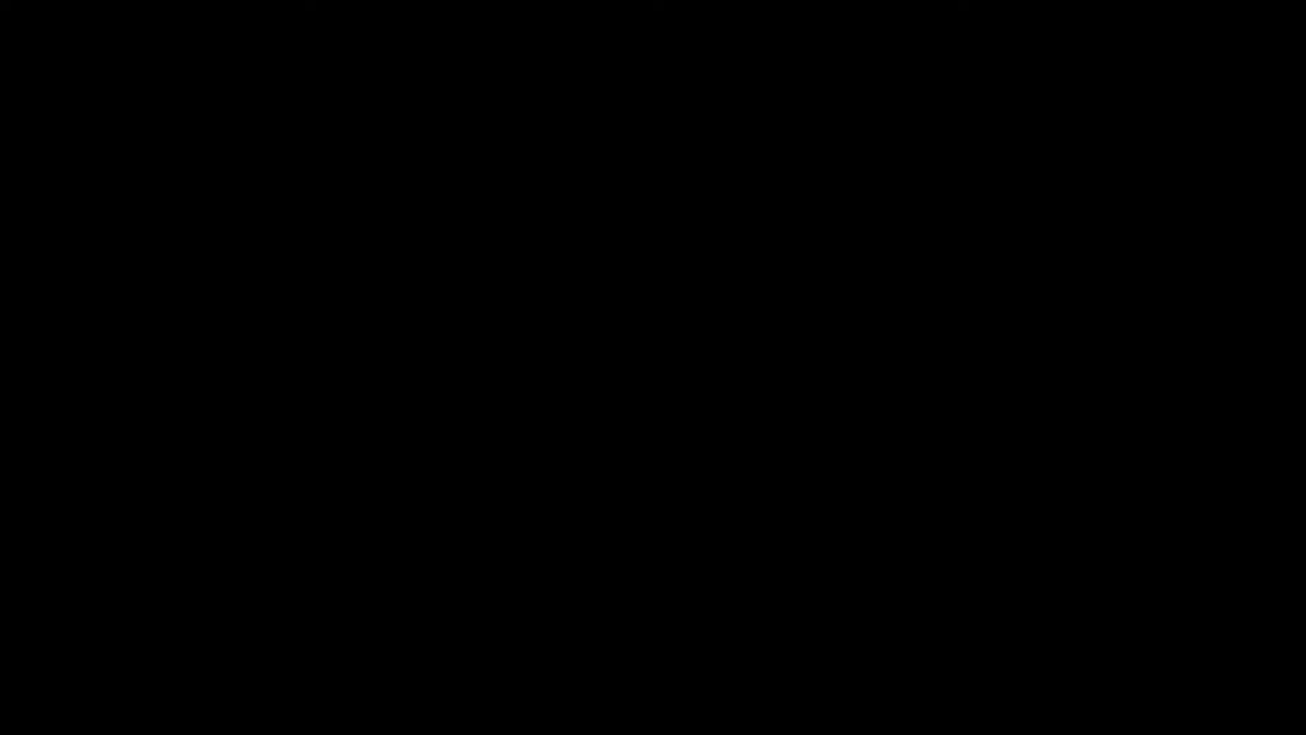
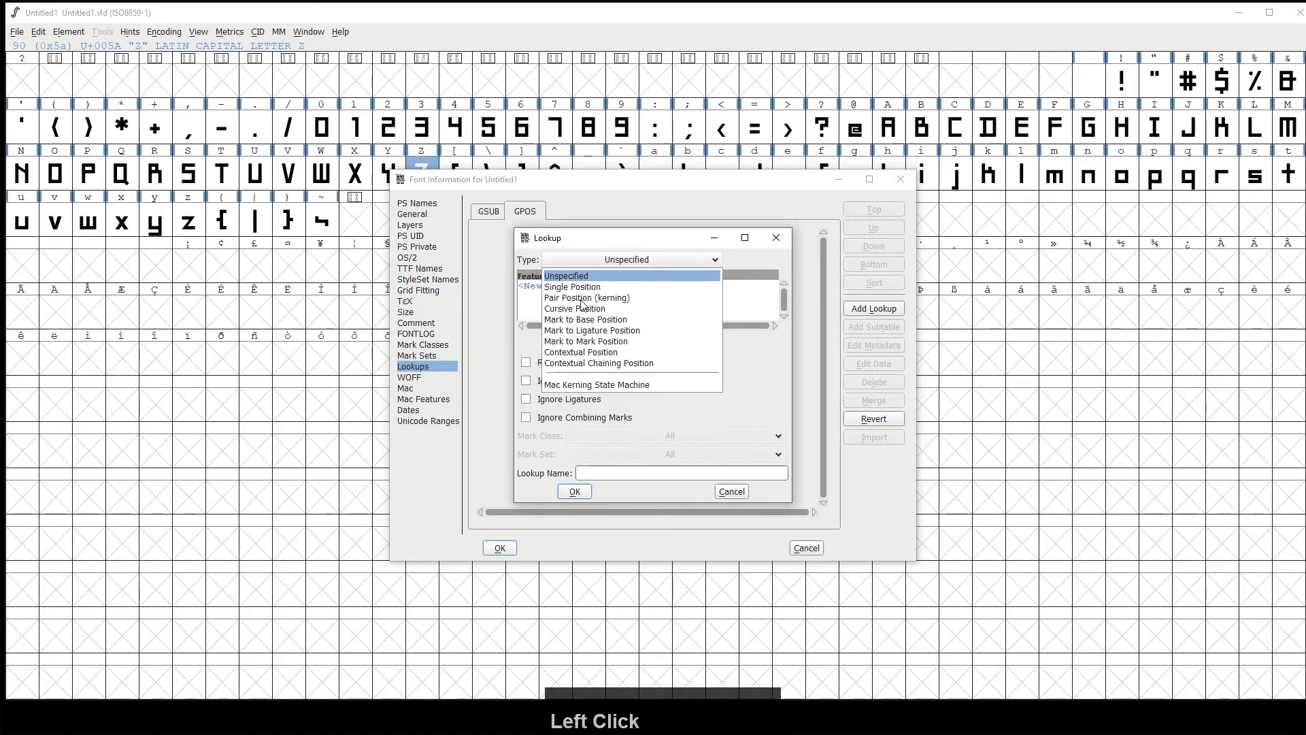
# Create a 'kern' horizontal kerning lookup and add a subtable with the default name
pyautogui.click(578, 303)
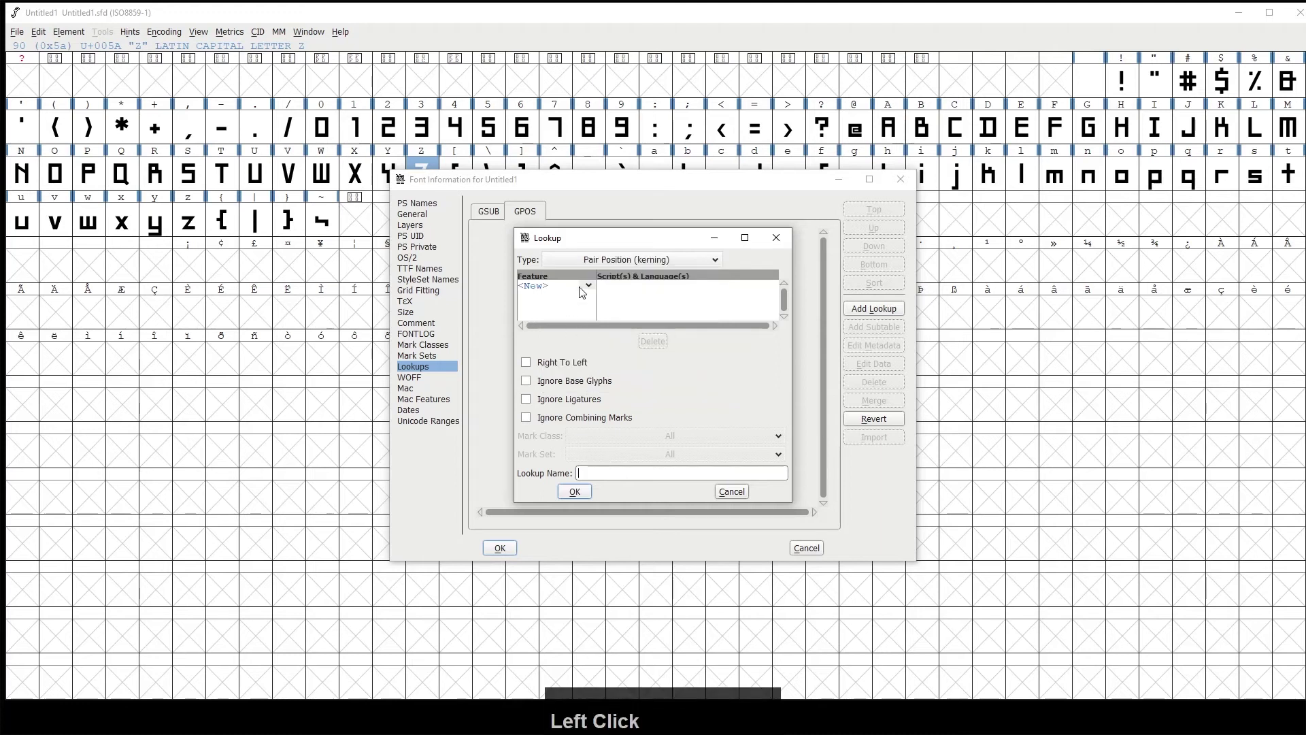
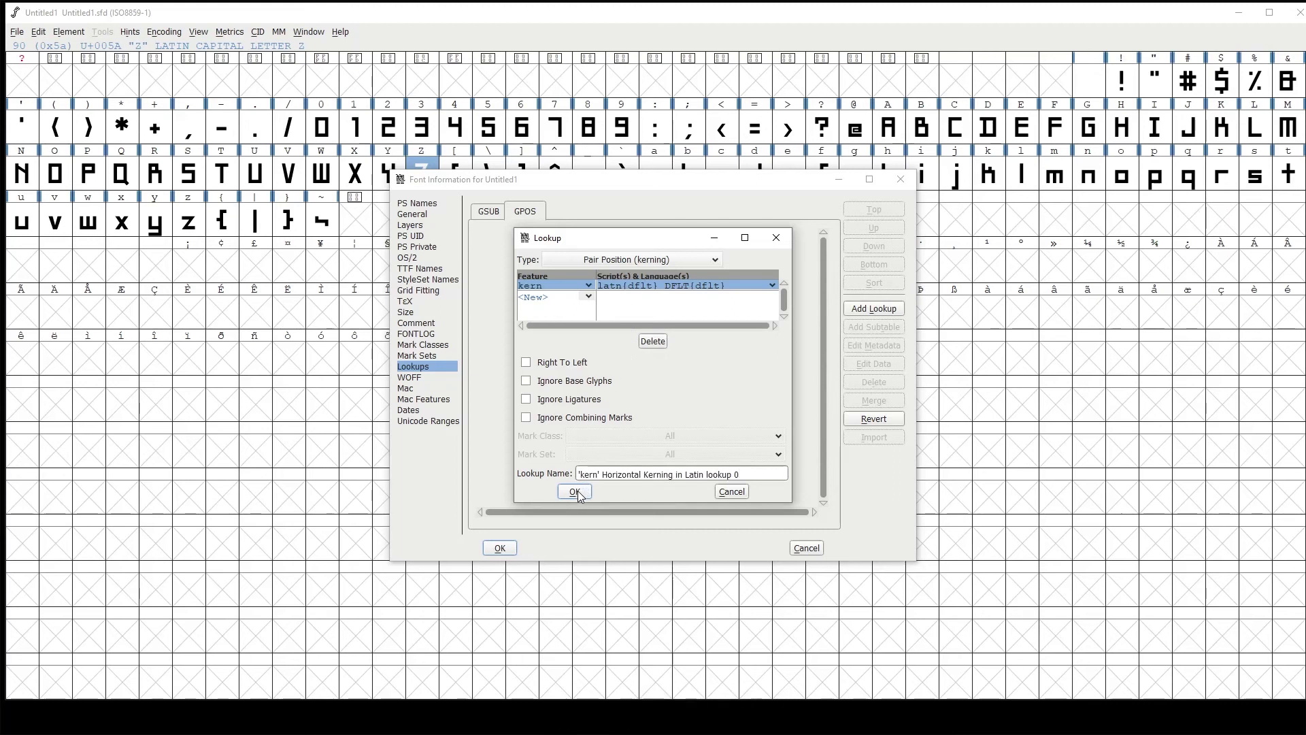
pyautogui.click(581, 496)
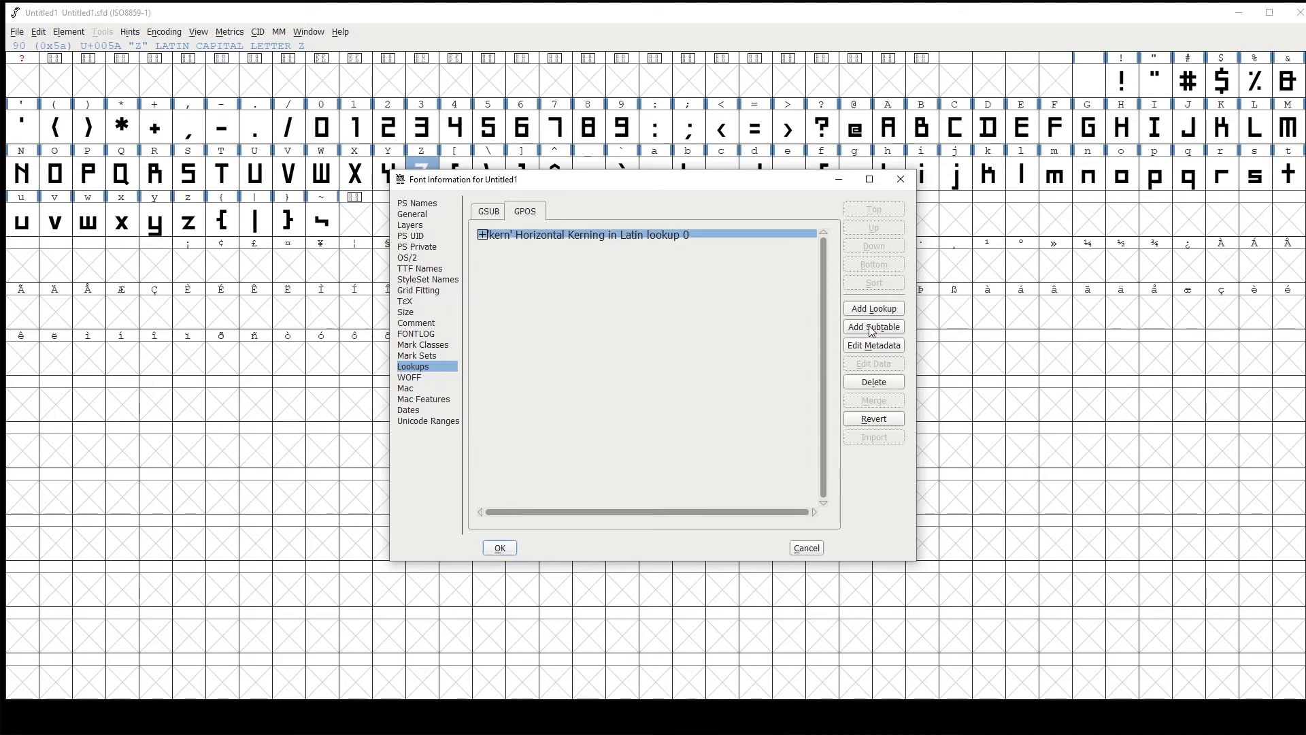
pyautogui.click(869, 331)
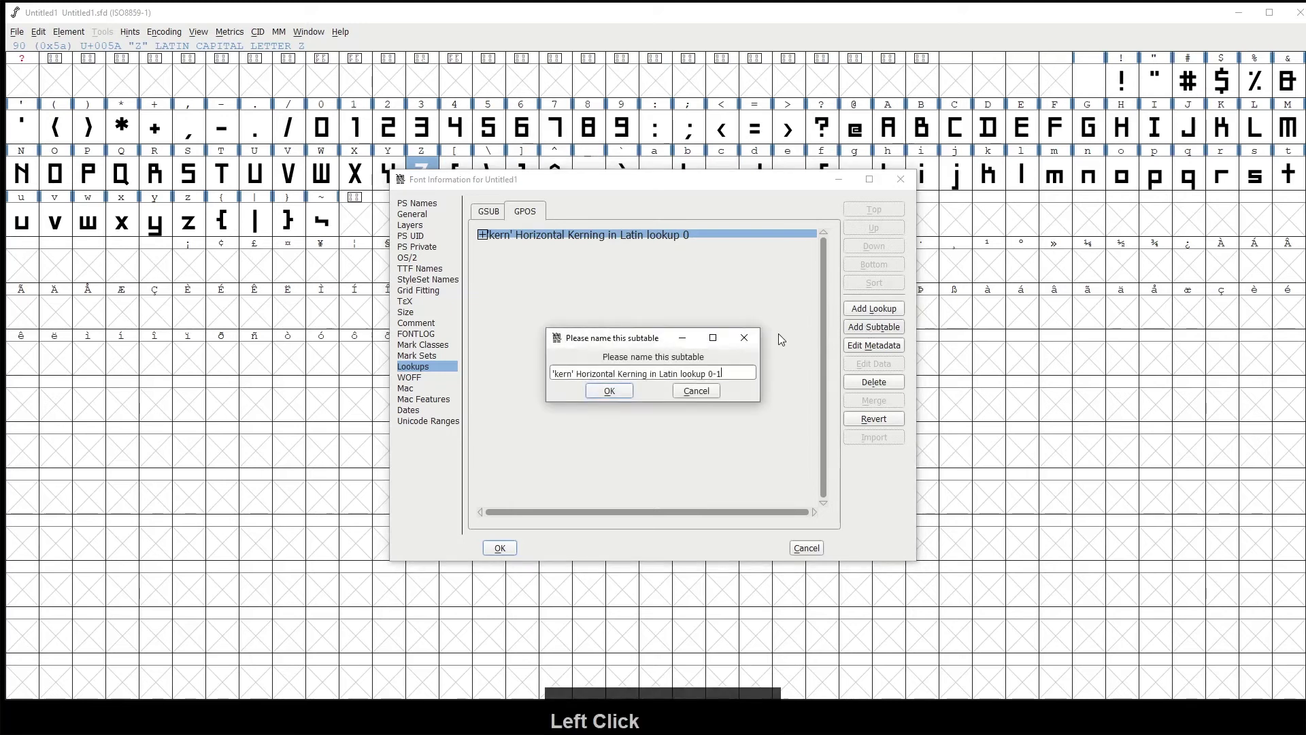
pyautogui.click(618, 397)
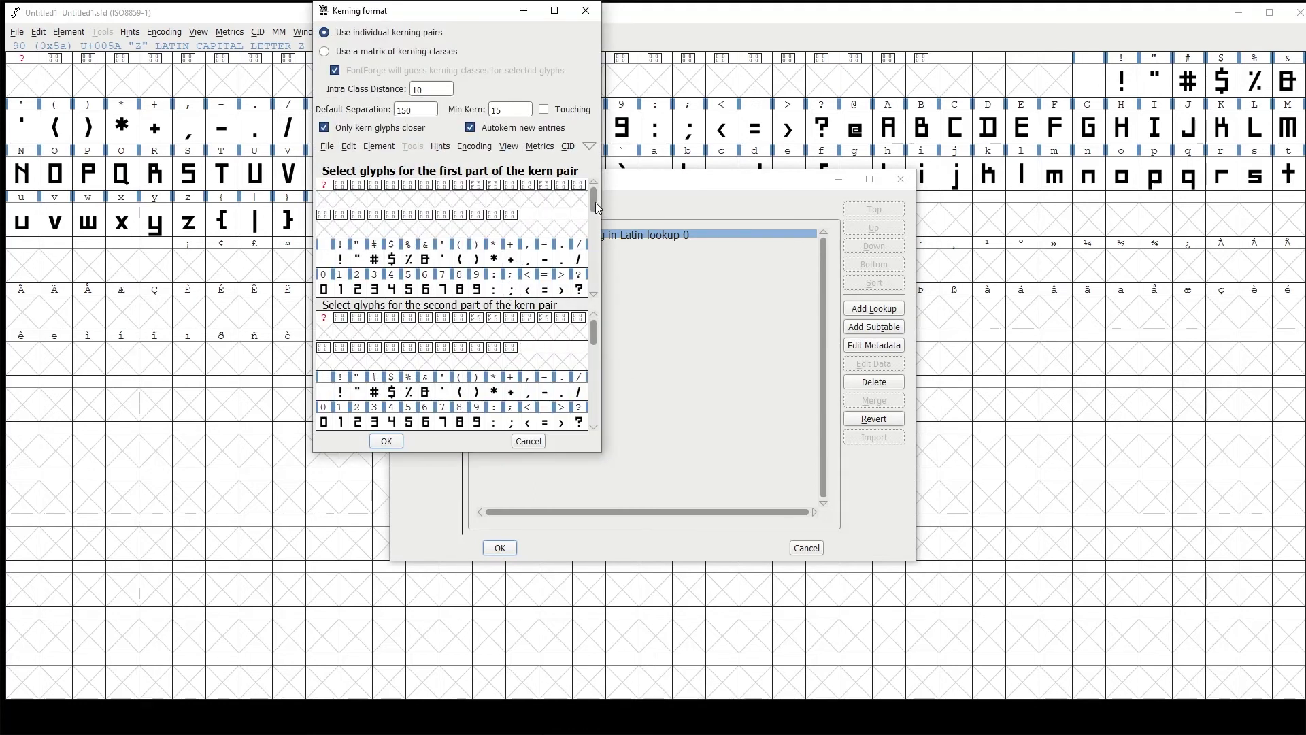
# Choose V as the first glyph and the lowercase letters as the second glyphs of the pairs
pyautogui.click(601, 209)
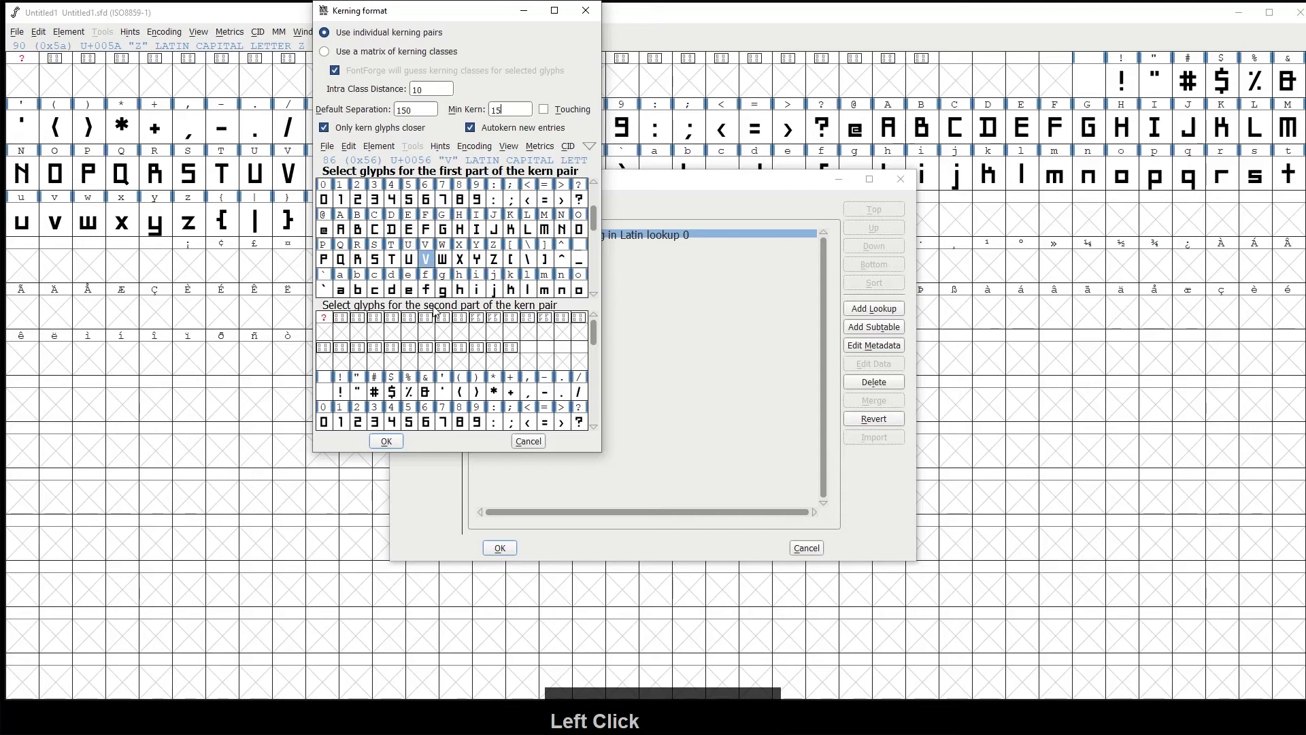
pyautogui.click(597, 337)
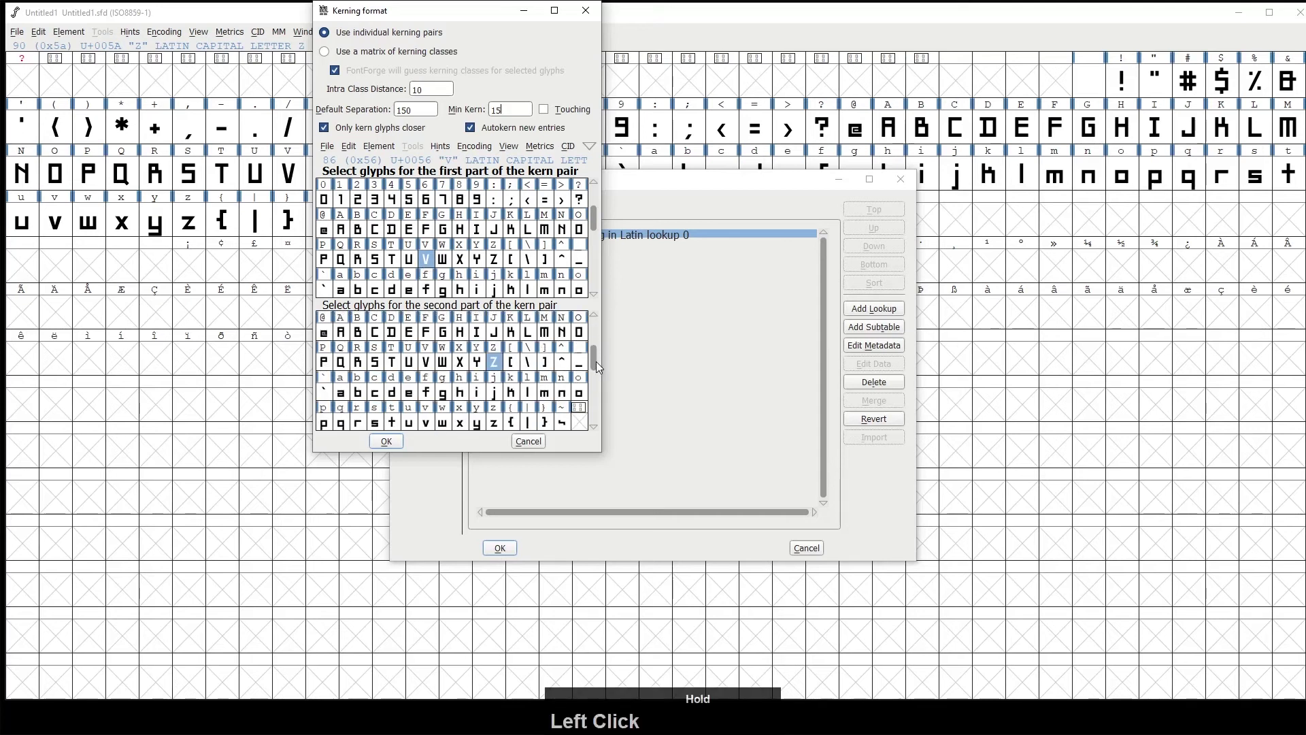
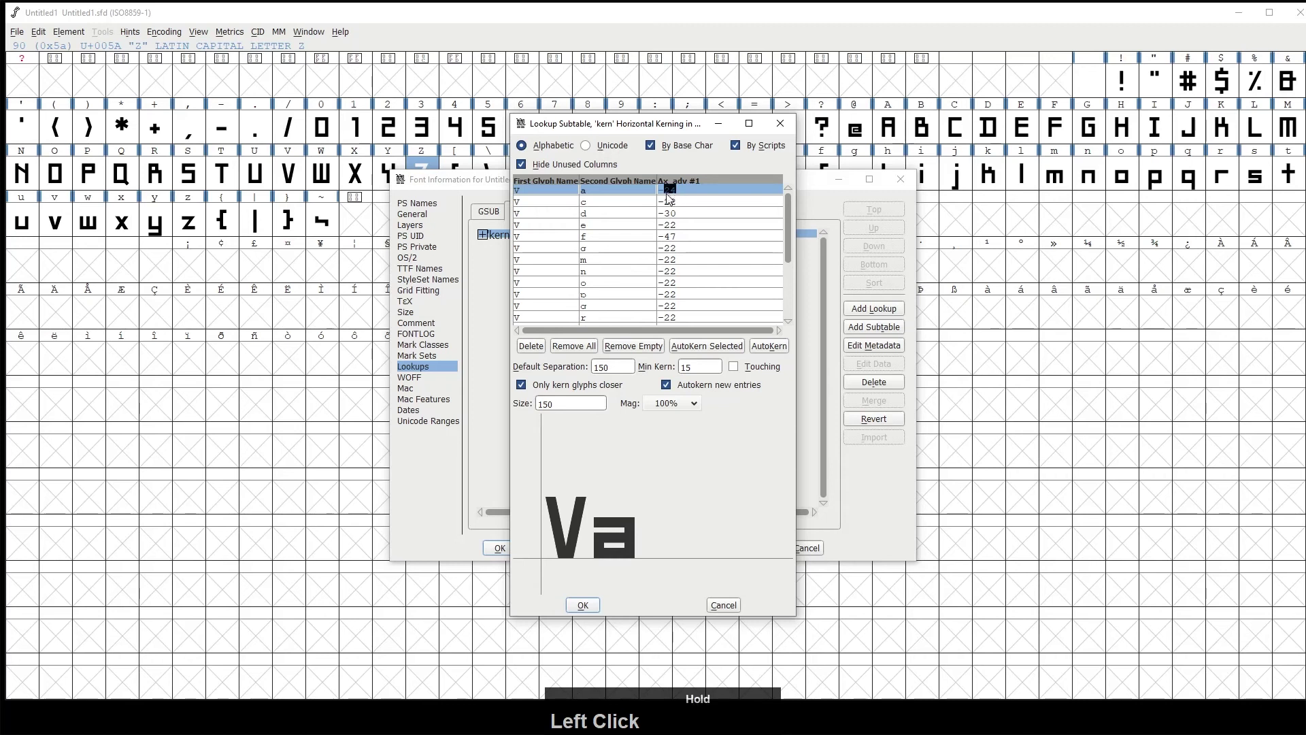
# Set the V–a pair's kerning value to -42 and copy it
pyautogui.write('42')
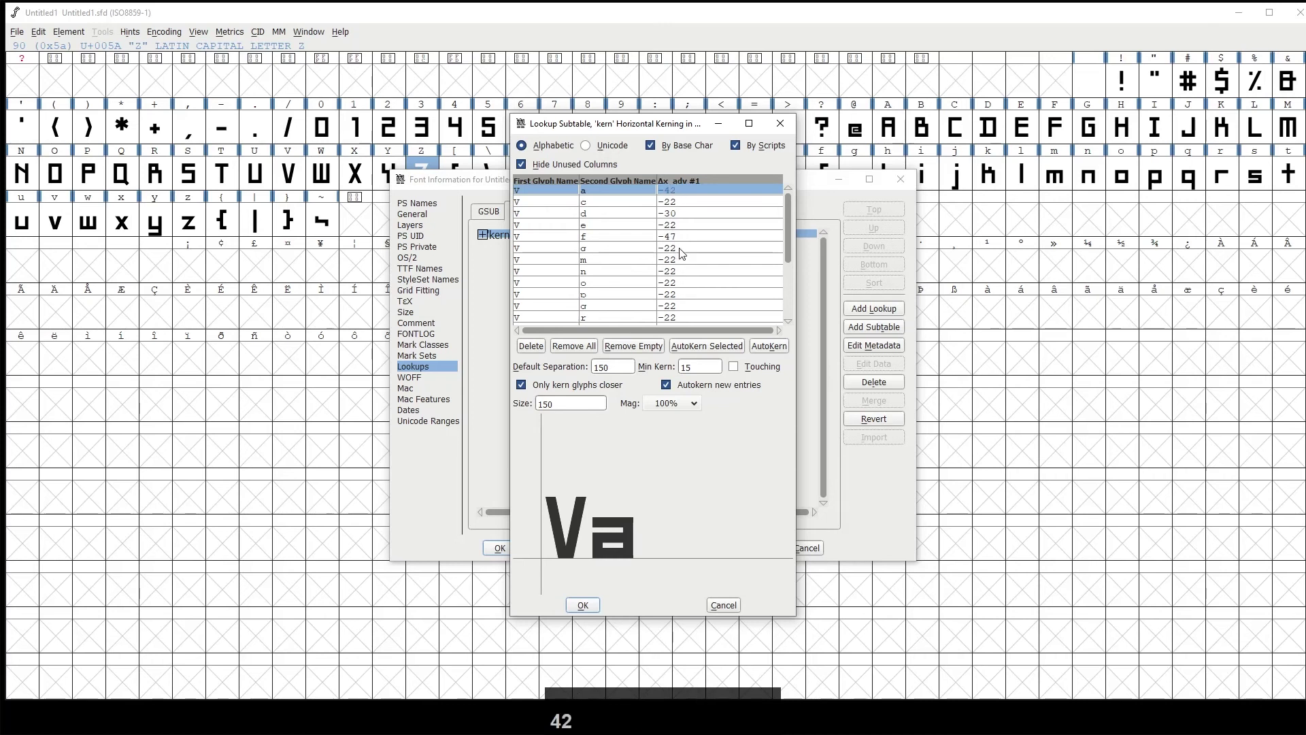
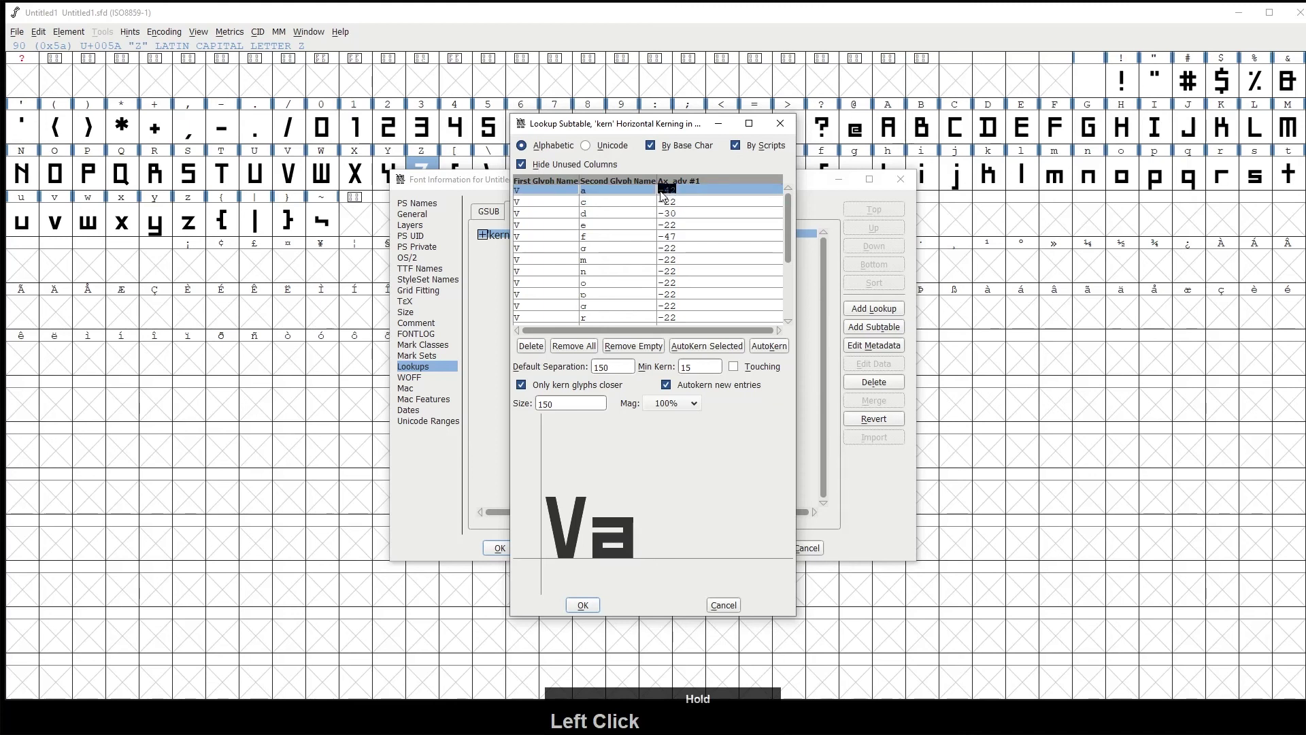
pyautogui.rightClick(670, 198)
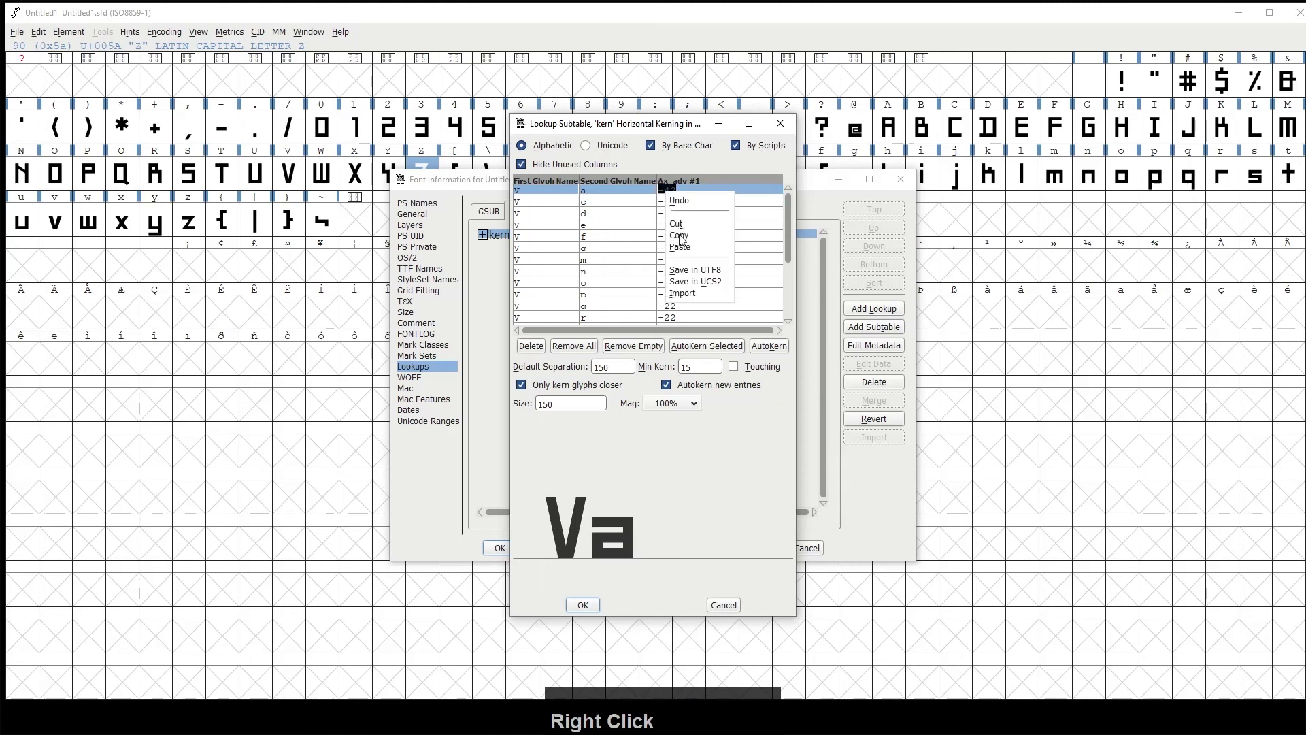
pyautogui.click(682, 240)
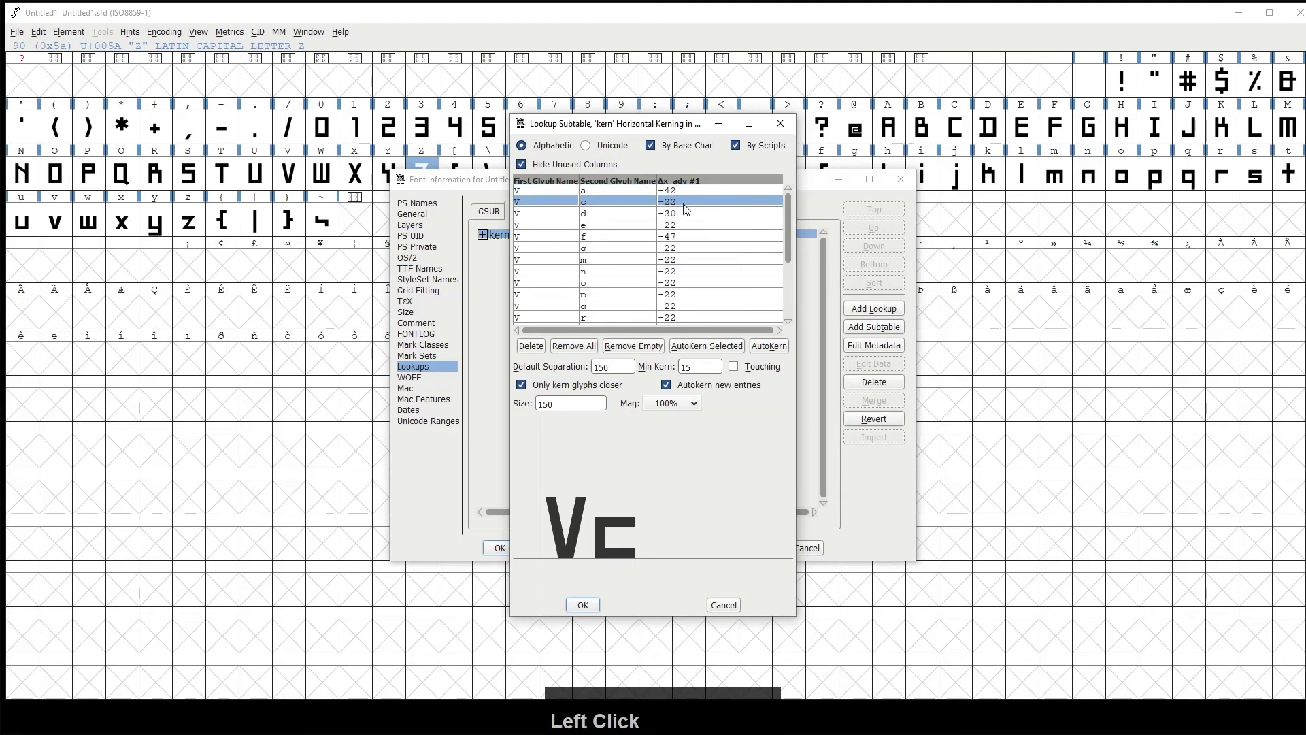
pyautogui.press('ctrl+a')
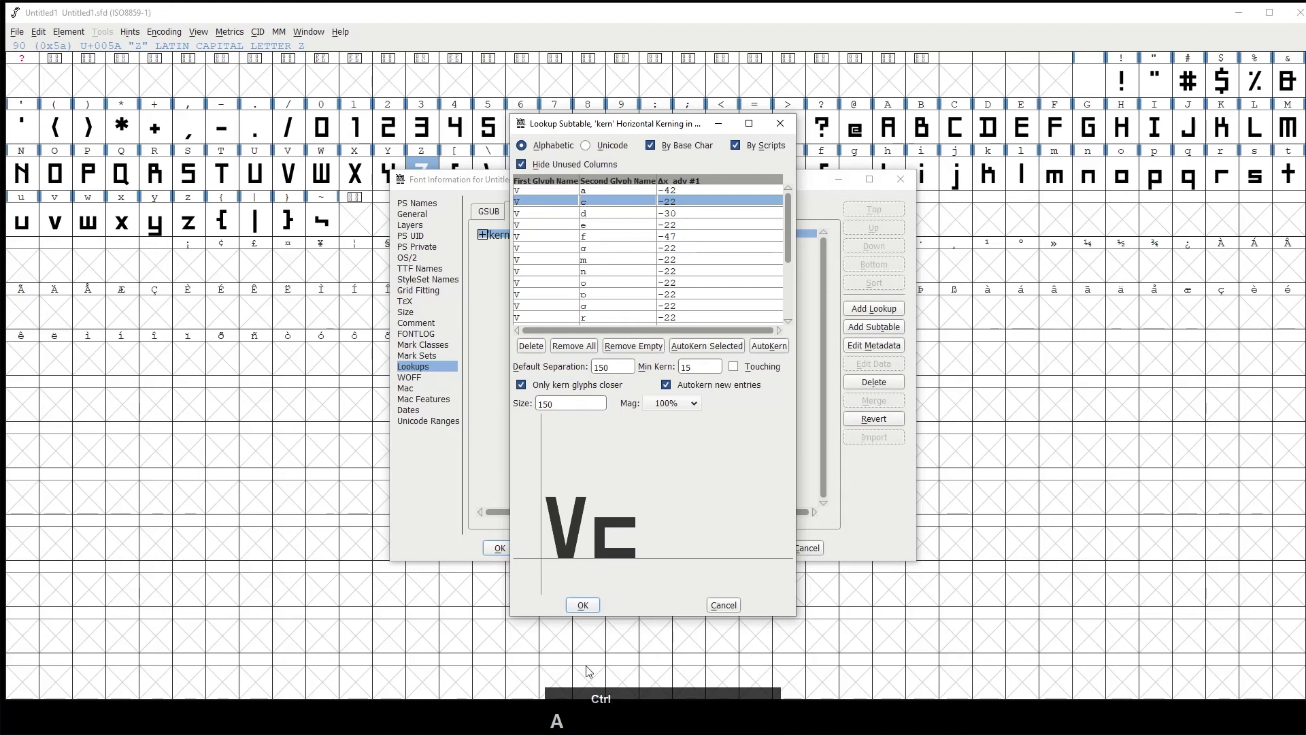
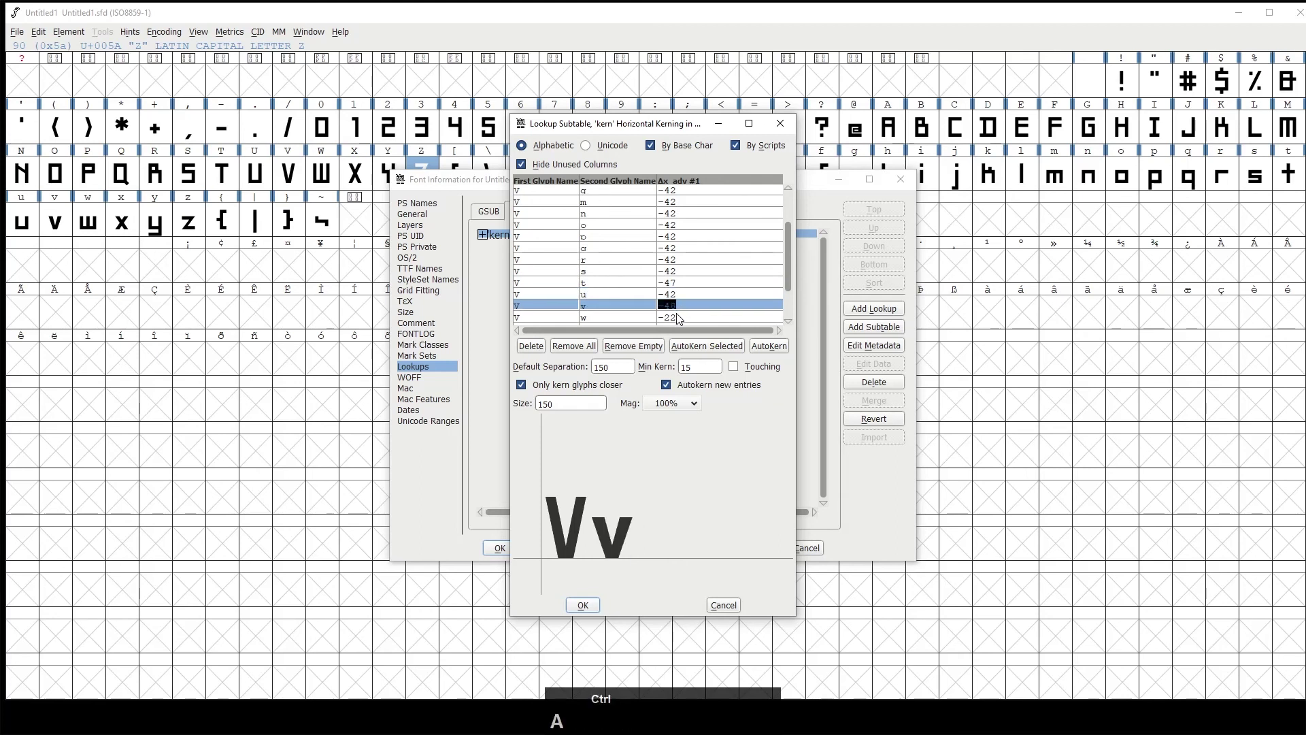
# Paste -42 into the remaining V–lowercase pairs through V–z and confirm the subtable
pyautogui.click(683, 324)
pyautogui.press('ctrl+a')
pyautogui.press('ctrl+v')
pyautogui.click(789, 282)
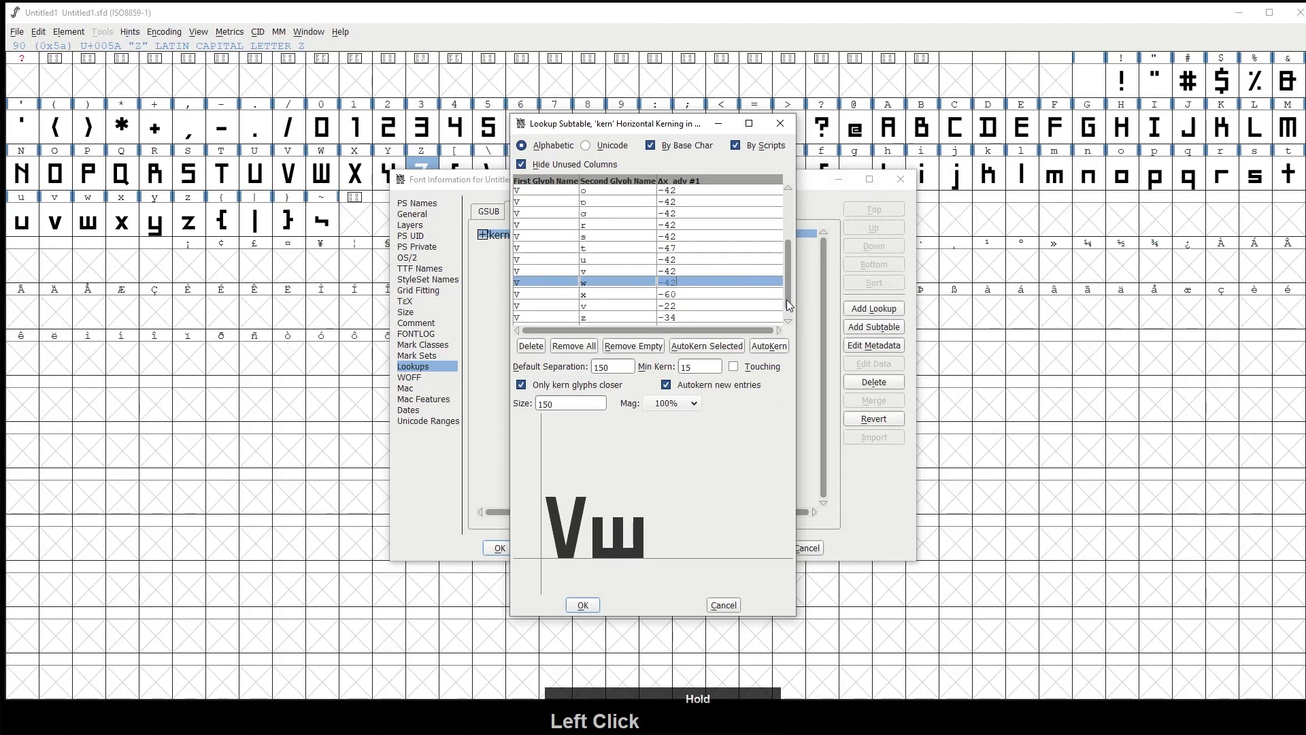
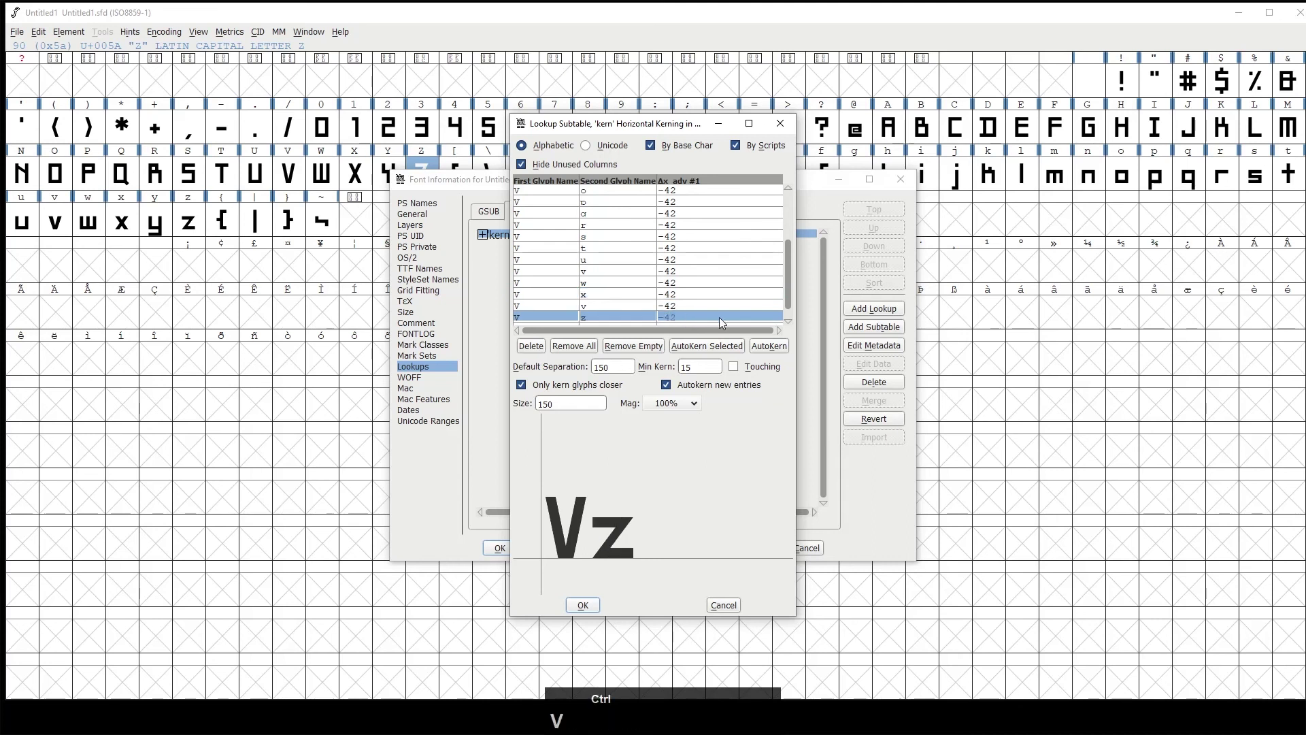
pyautogui.click(789, 293)
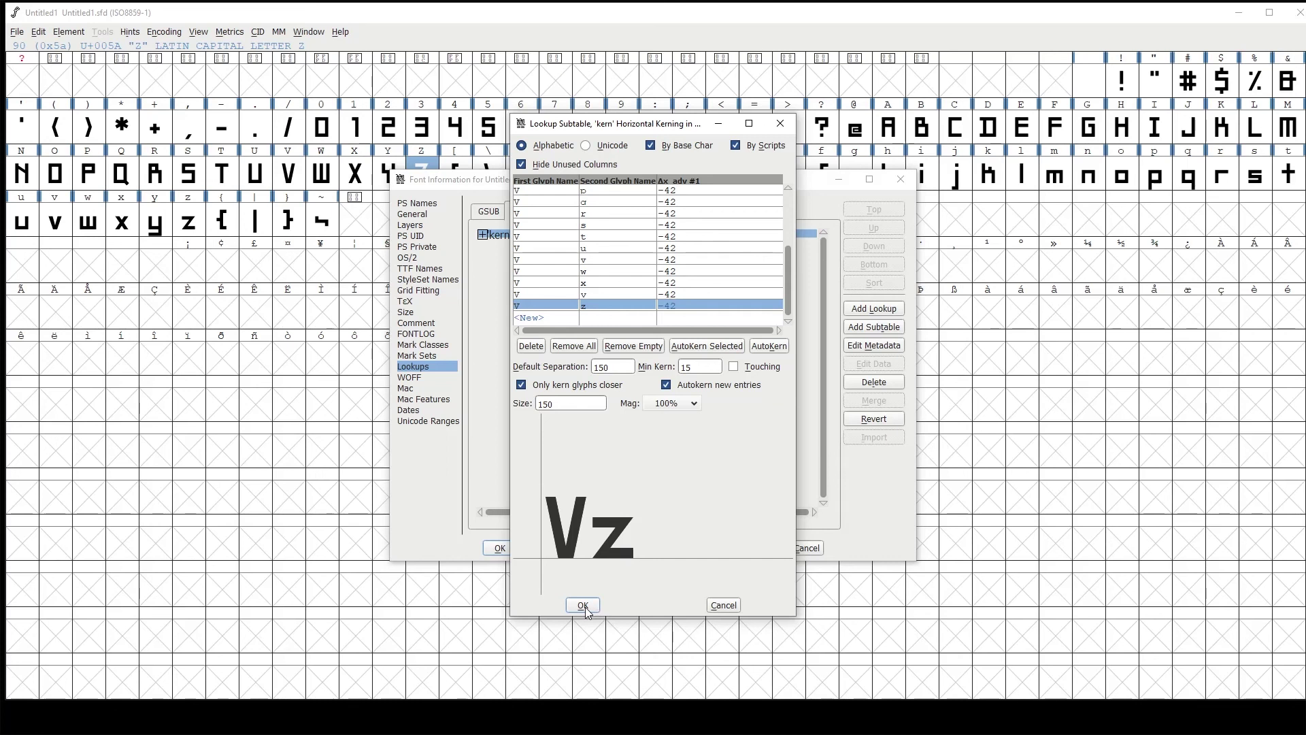
pyautogui.click(588, 612)
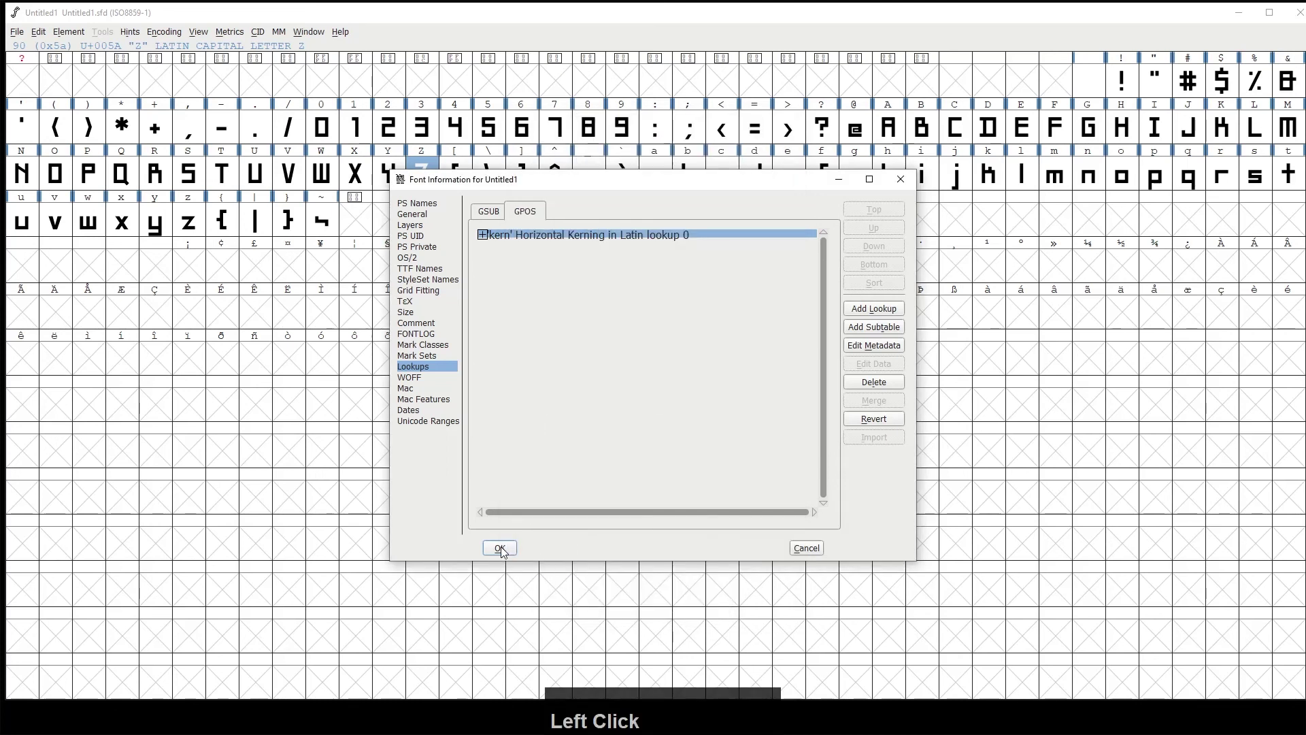
# Keep the font info changes and preview the word 'Value' in metrics to check the V–a kerning
pyautogui.click(506, 555)
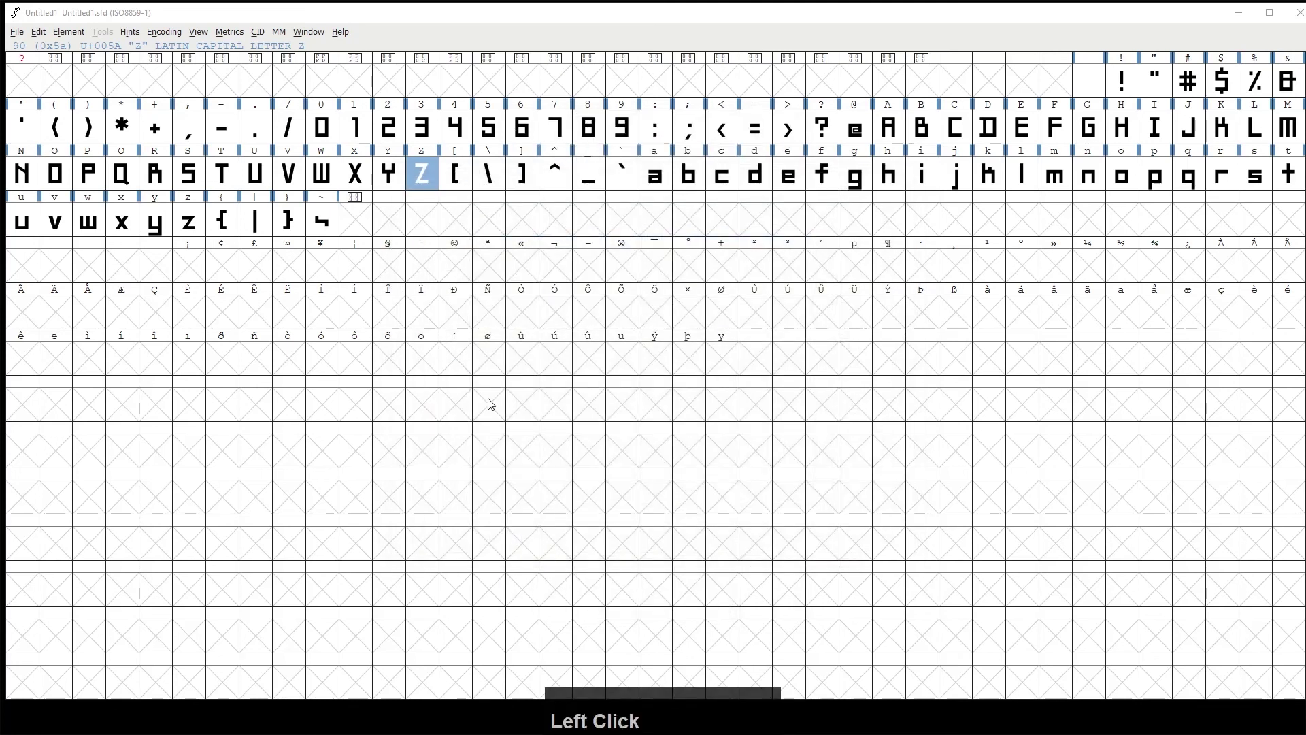
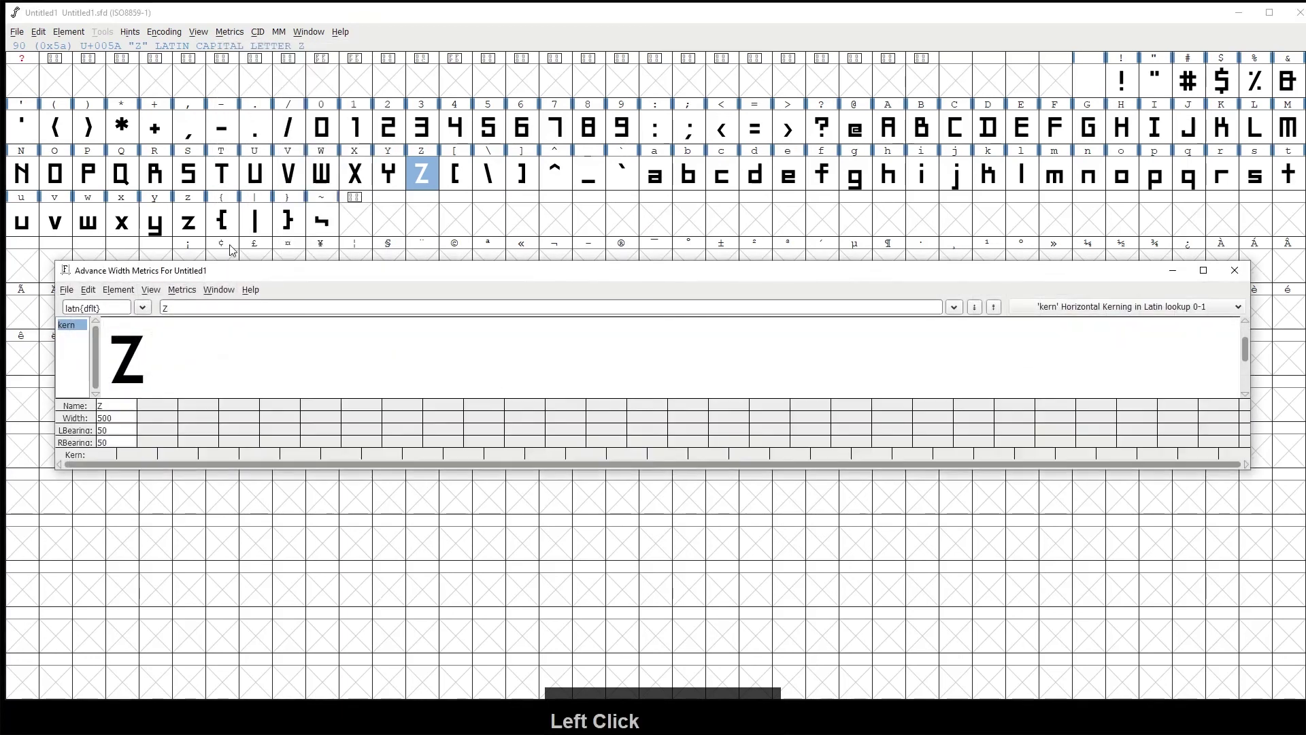
pyautogui.press('shift+v')
pyautogui.press('a')
pyautogui.write('alue')
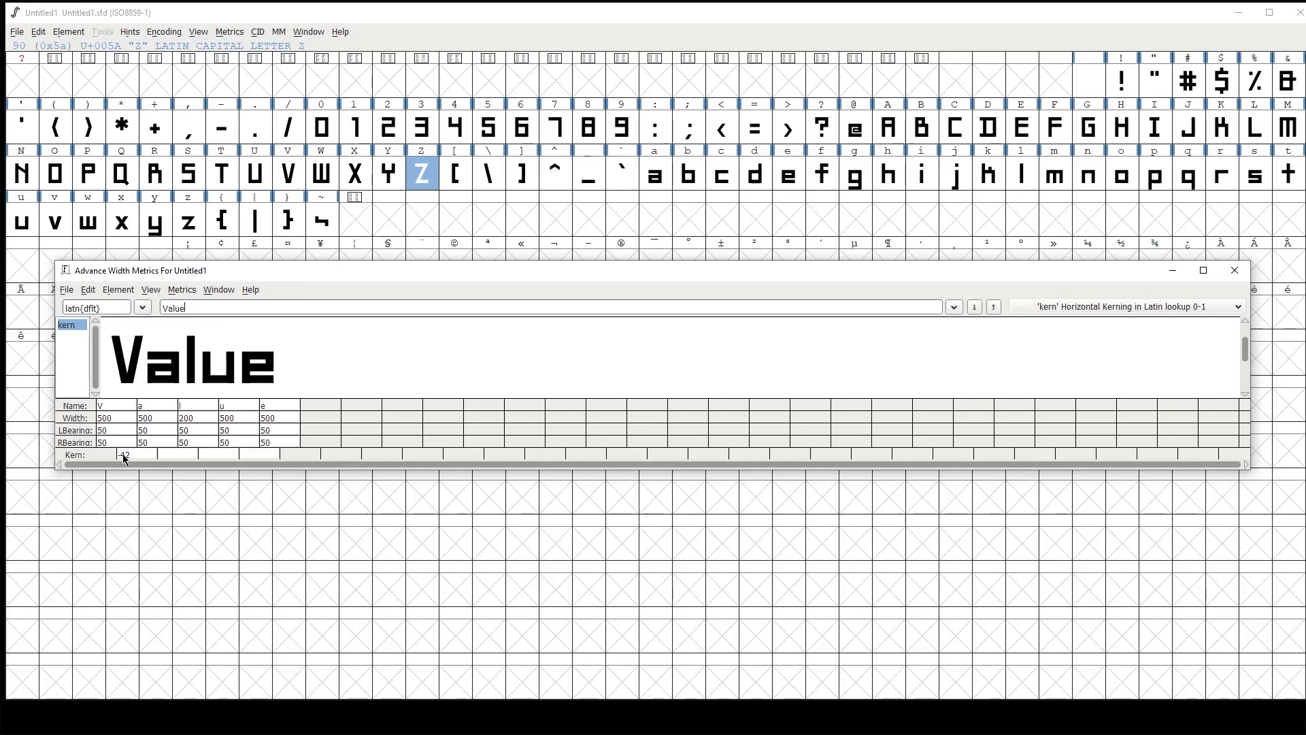
pyautogui.click(1238, 278)
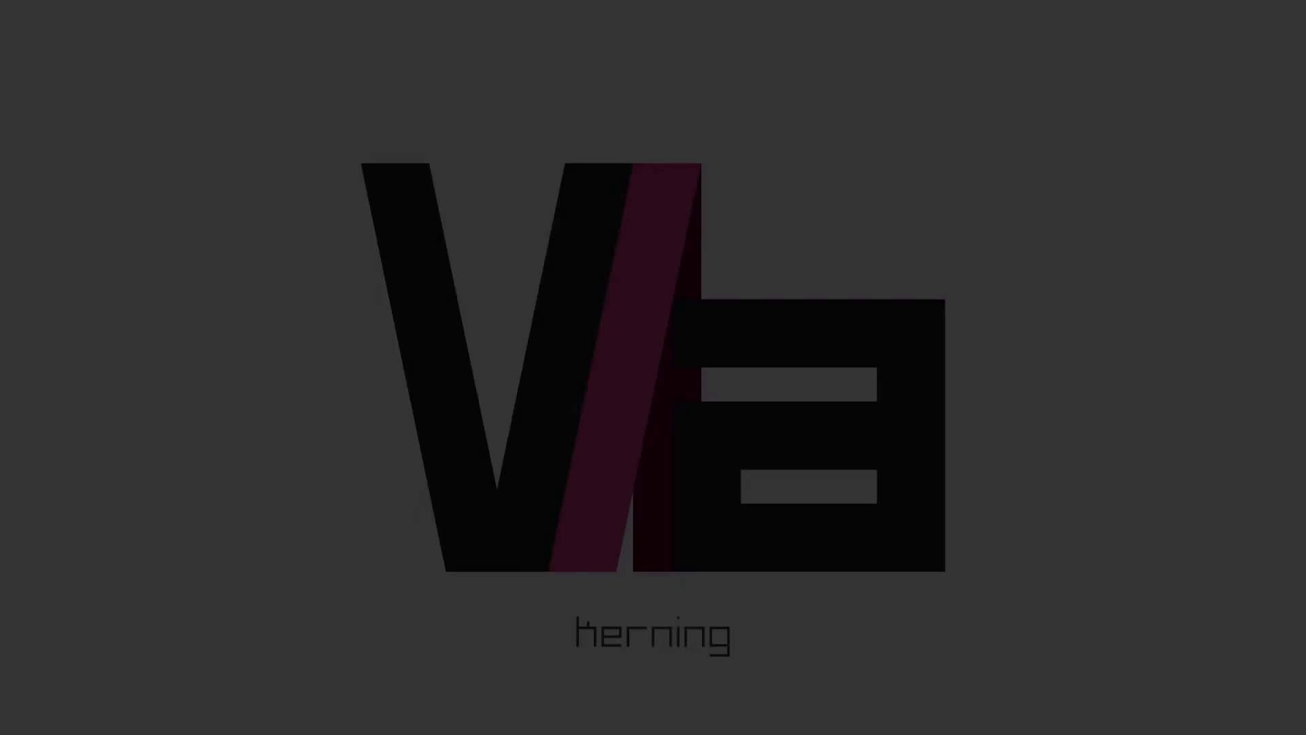